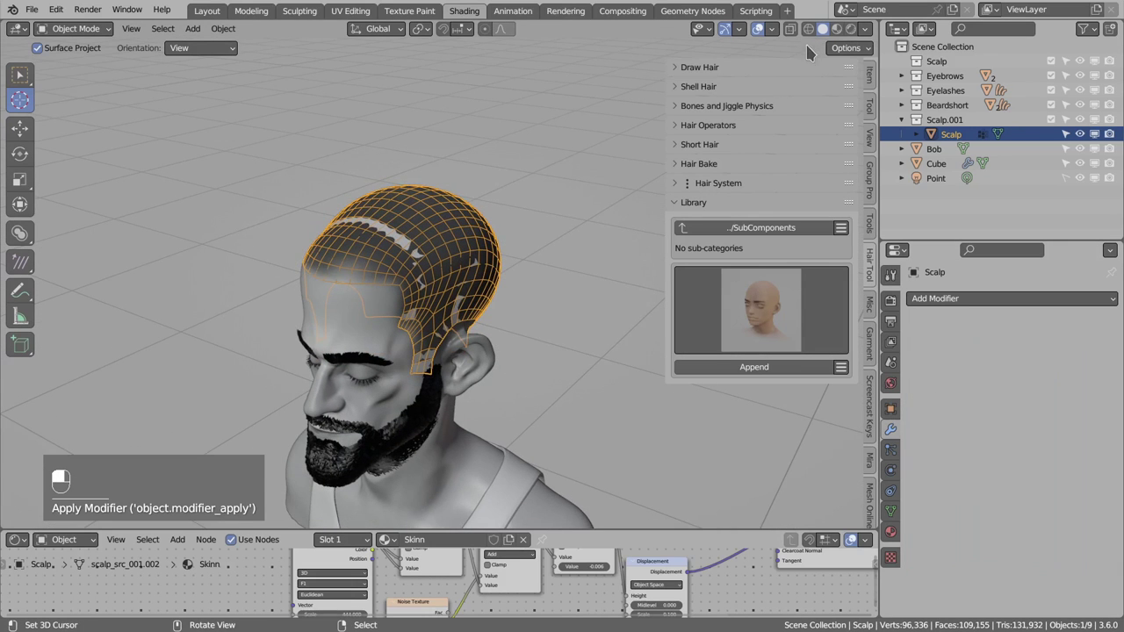
- Expand the Hair System panel in the Hair Tool sidebar for the scalp
{"action": "left_click_drag", "start_coordinate": [843, 33], "coordinate": [701, 212]}
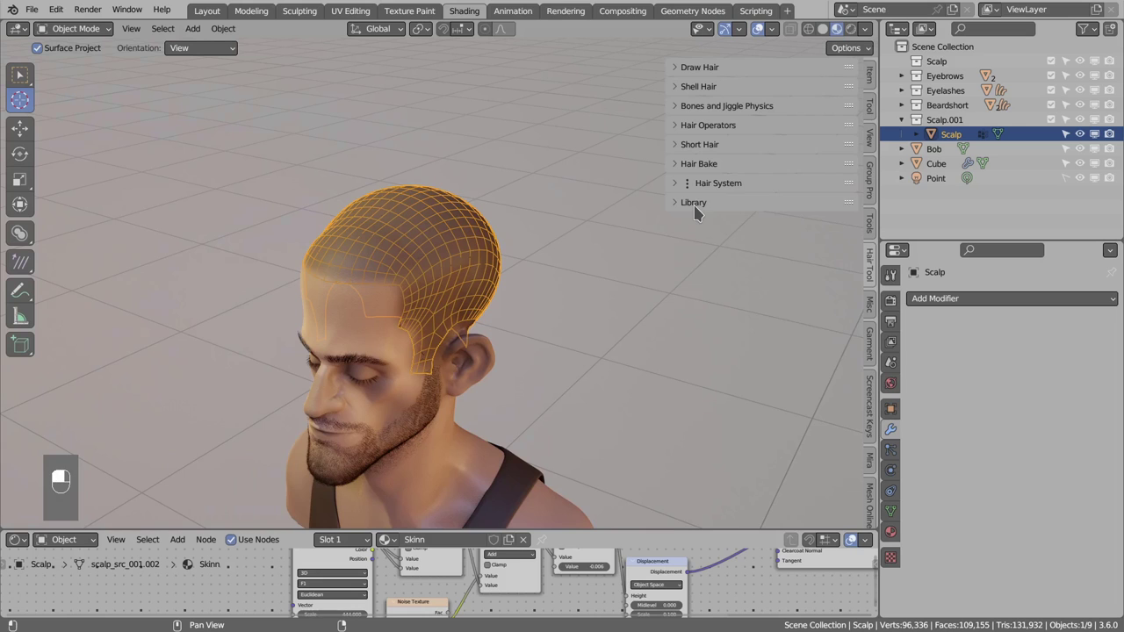
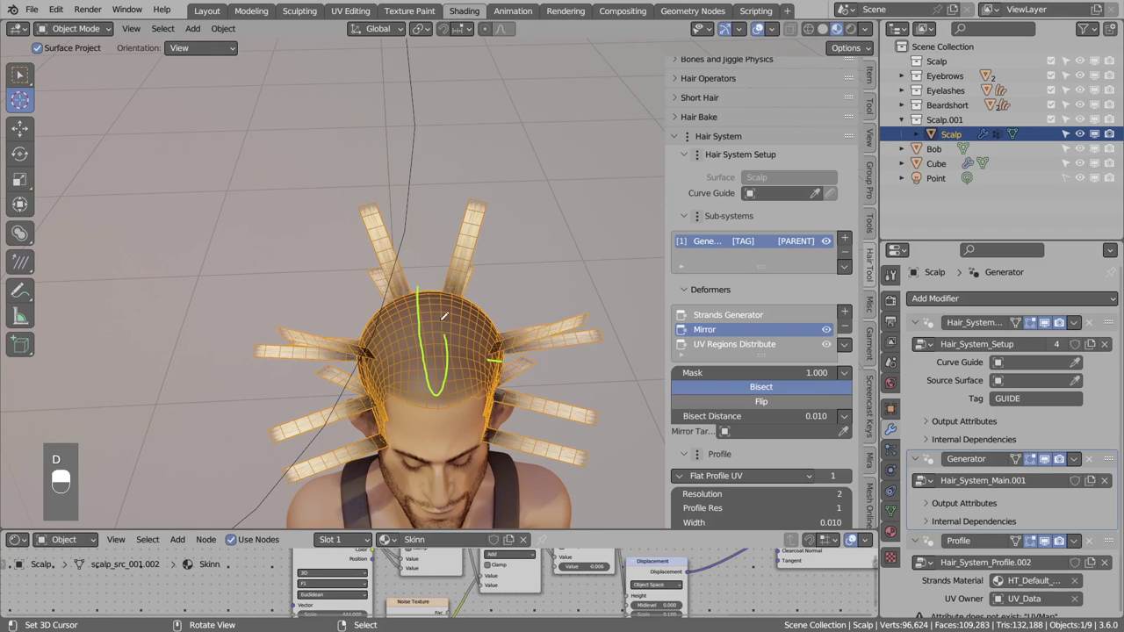
{"action": "key", "text": "d"}
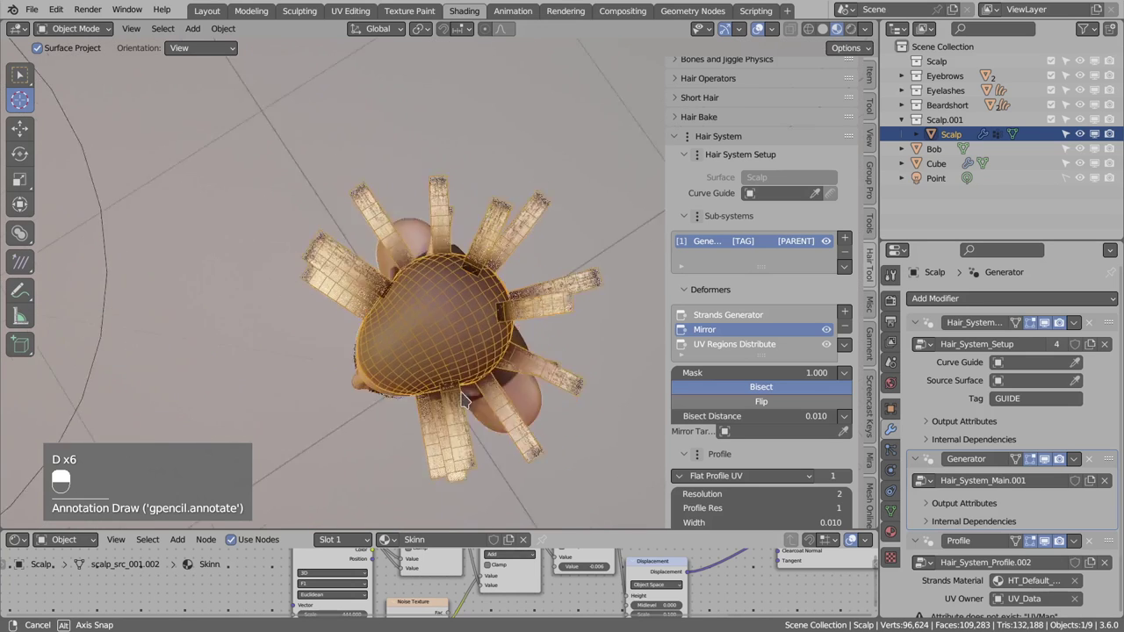
{"action": "key", "text": "d"}
{"action": "key", "text": "d"}
{"action": "key", "text": "d"}
{"action": "key", "text": "d"}
{"action": "key", "text": "d"}
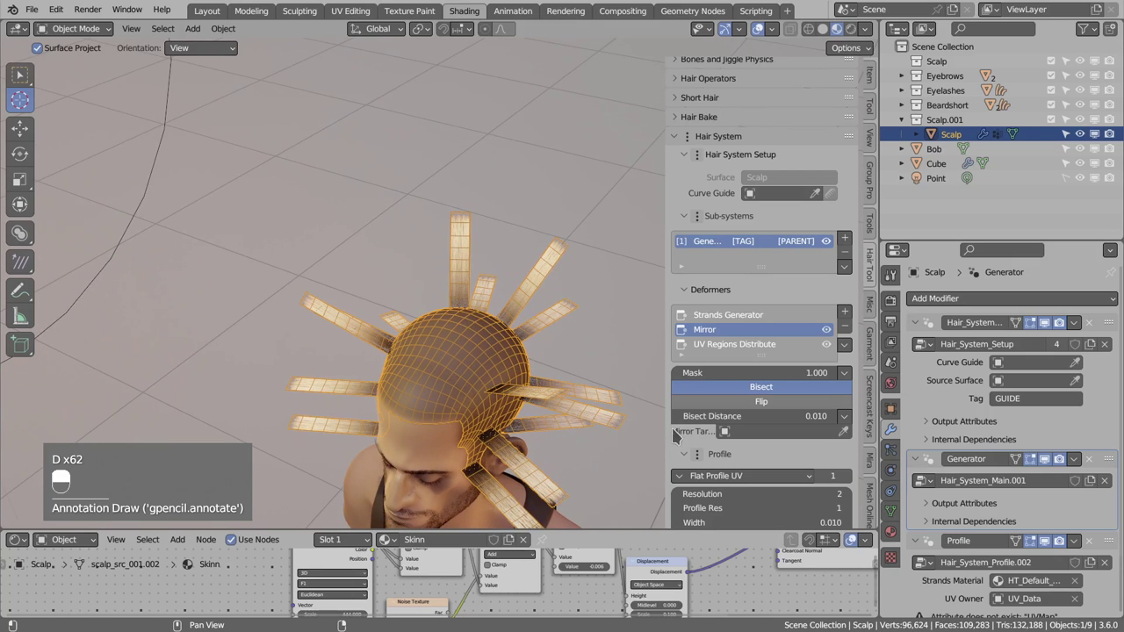
{"action": "left_click_drag", "start_coordinate": [734, 327], "coordinate": [854, 488]}
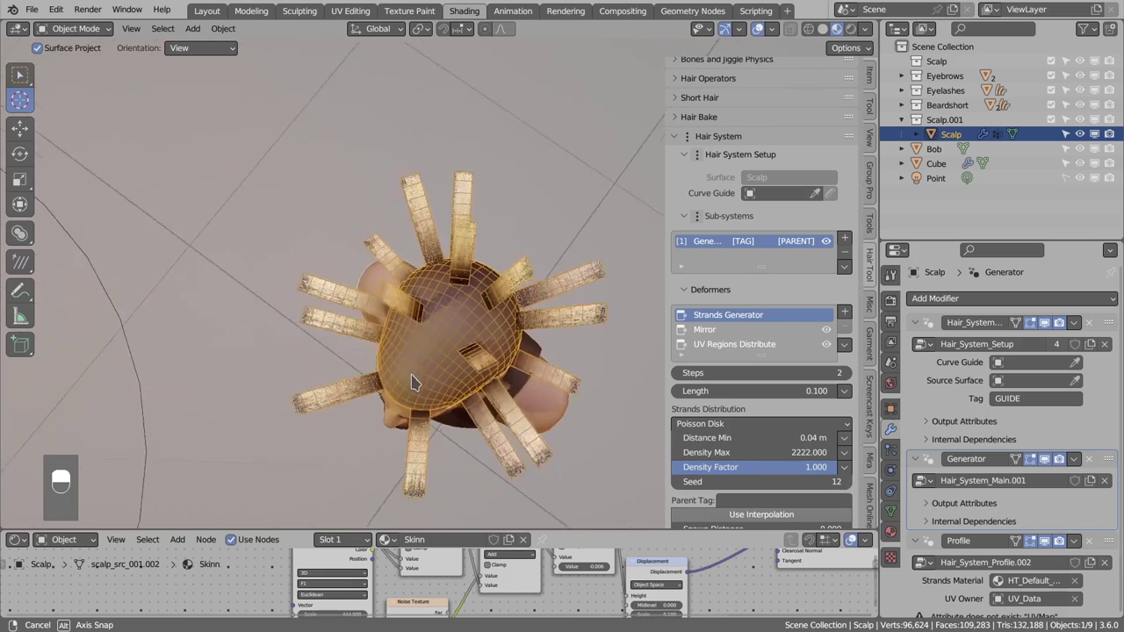
{"action": "key", "text": "d"}
{"action": "key", "text": "d"}
{"action": "key", "text": "d"}
{"action": "key", "text": "d"}
{"action": "key", "text": "d"}
{"action": "key", "text": "d"}
{"action": "key", "text": "d"}
{"action": "key", "text": "d"}
{"action": "key", "text": "d"}
{"action": "key", "text": "d"}
{"action": "key", "text": "d"}
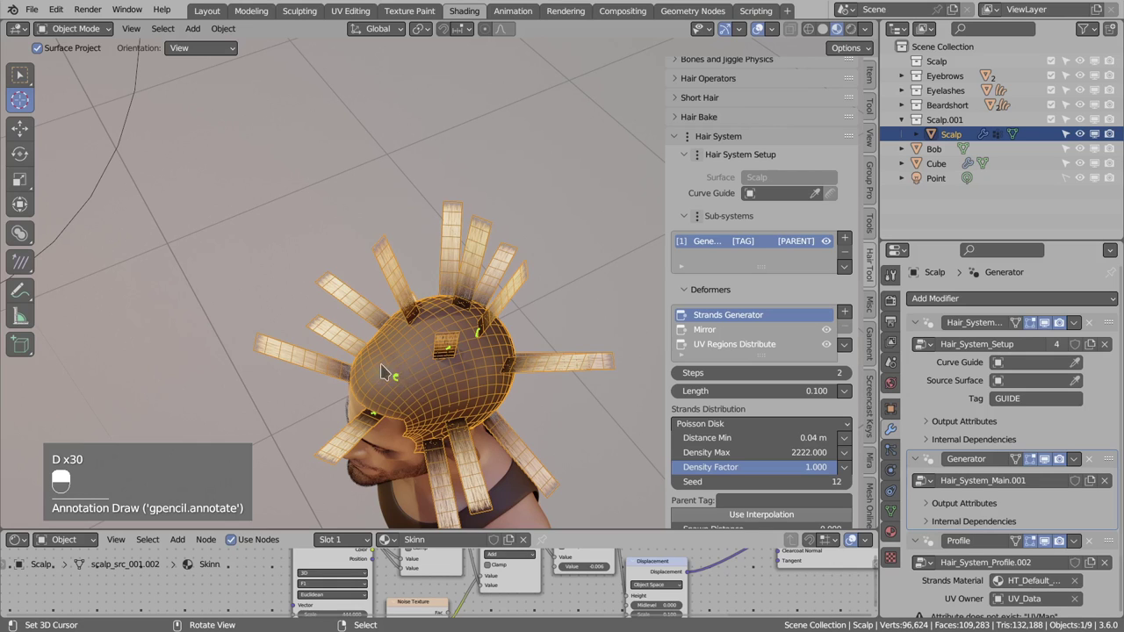
{"action": "key", "text": "d"}
{"action": "key", "text": "d"}
{"action": "key", "text": "d"}
{"action": "key", "text": "d"}
{"action": "key", "text": "d"}
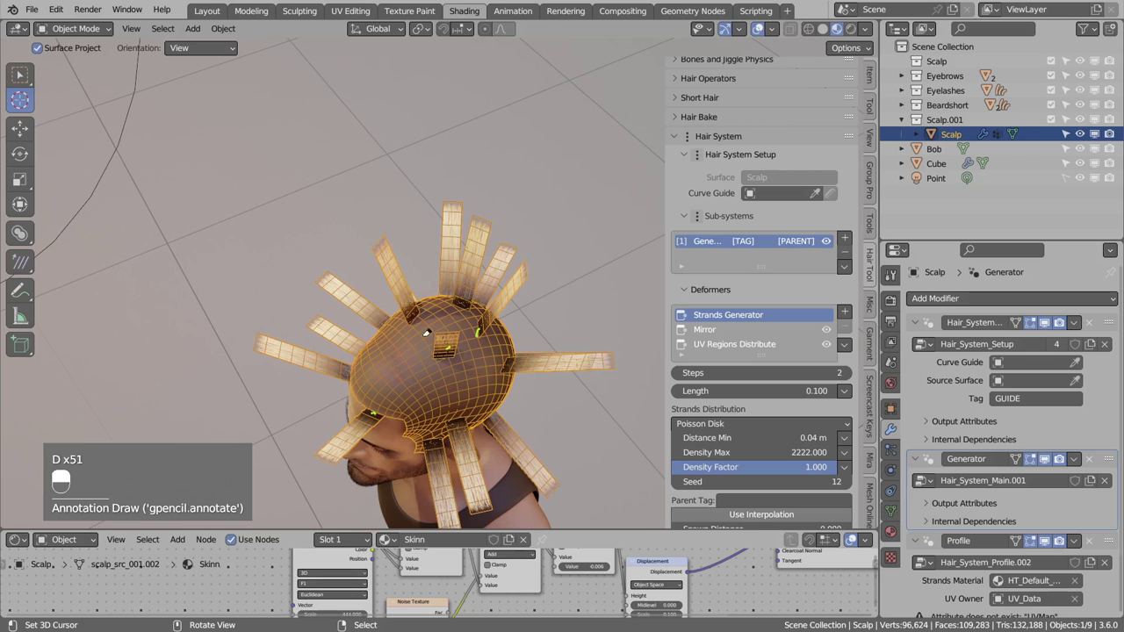
{"action": "key", "text": "d"}
{"action": "key", "text": "d"}
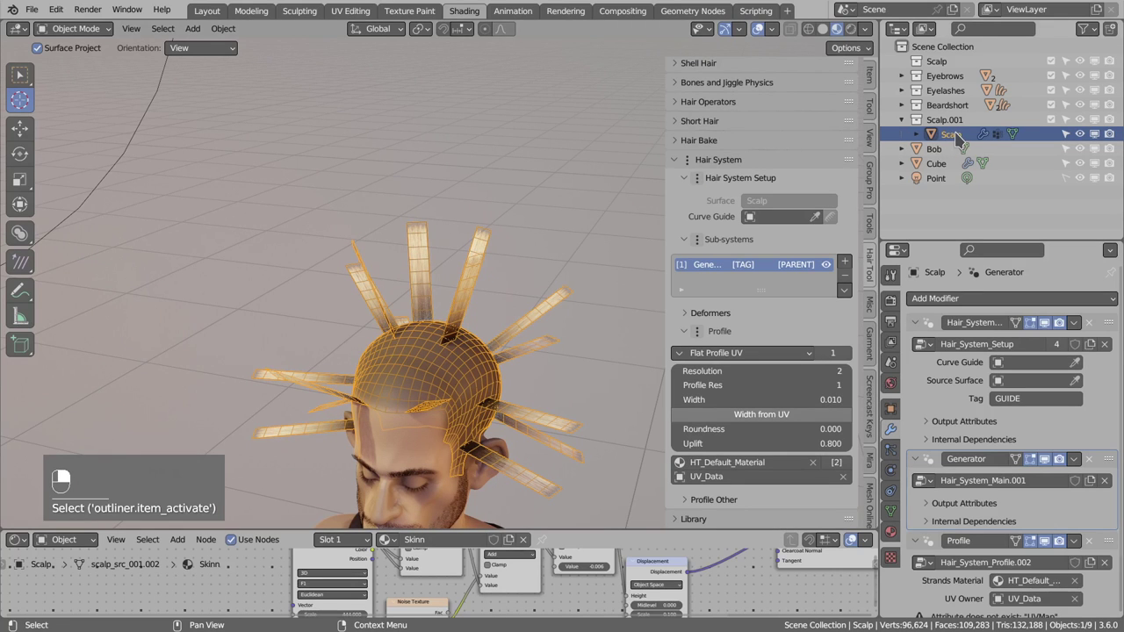
- Bring up the Transfer Hair System dialog set to Move to Empty Curve
{"action": "key", "text": "ctrl+shift+h"}
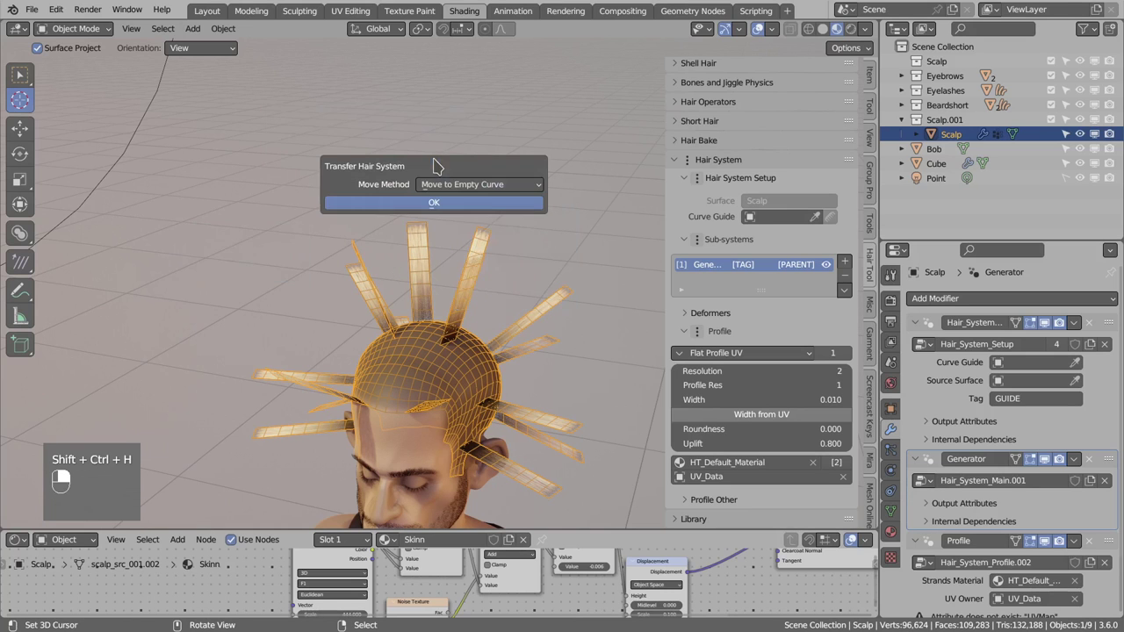
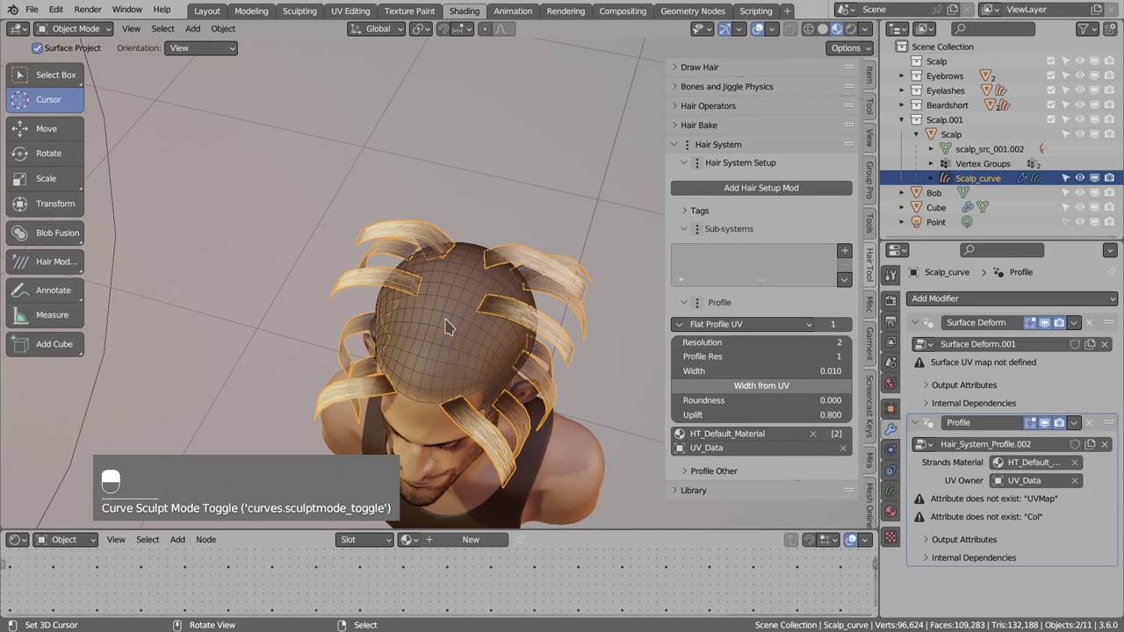
- Check the Scalp vertex groups, then select Scalp_curve for sculpting with the Add brush
{"action": "left_click_drag", "start_coordinate": [457, 346], "coordinate": [477, 331]}
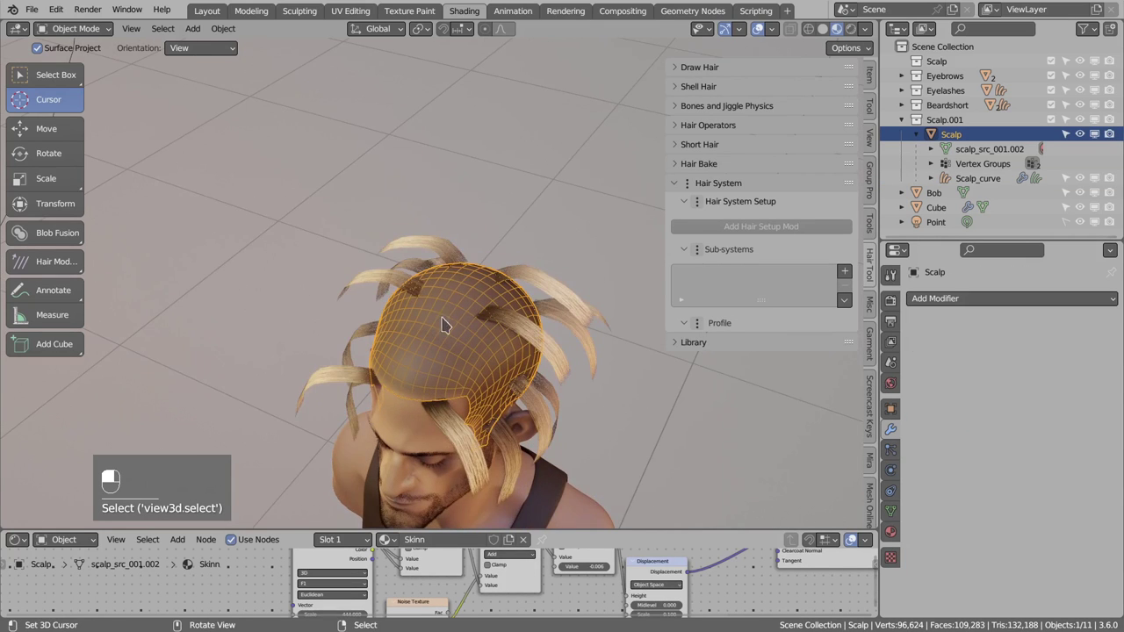
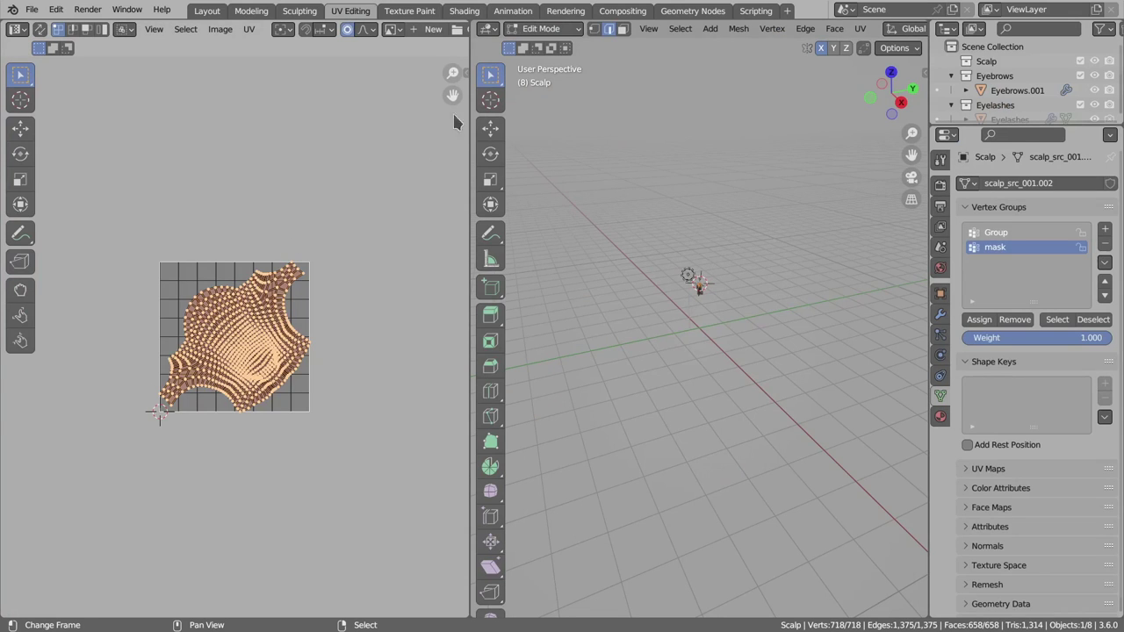
{"action": "right_click", "coordinate": [471, 14]}
{"action": "left_click_drag", "start_coordinate": [472, 13], "coordinate": [526, 323]}
{"action": "right_click", "coordinate": [526, 323]}
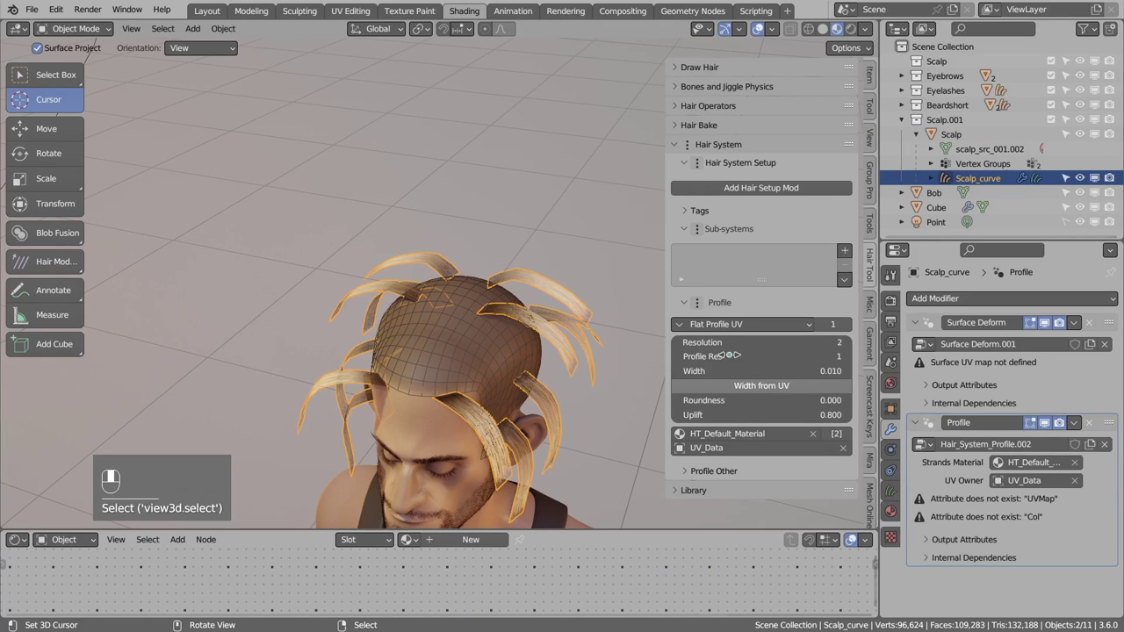
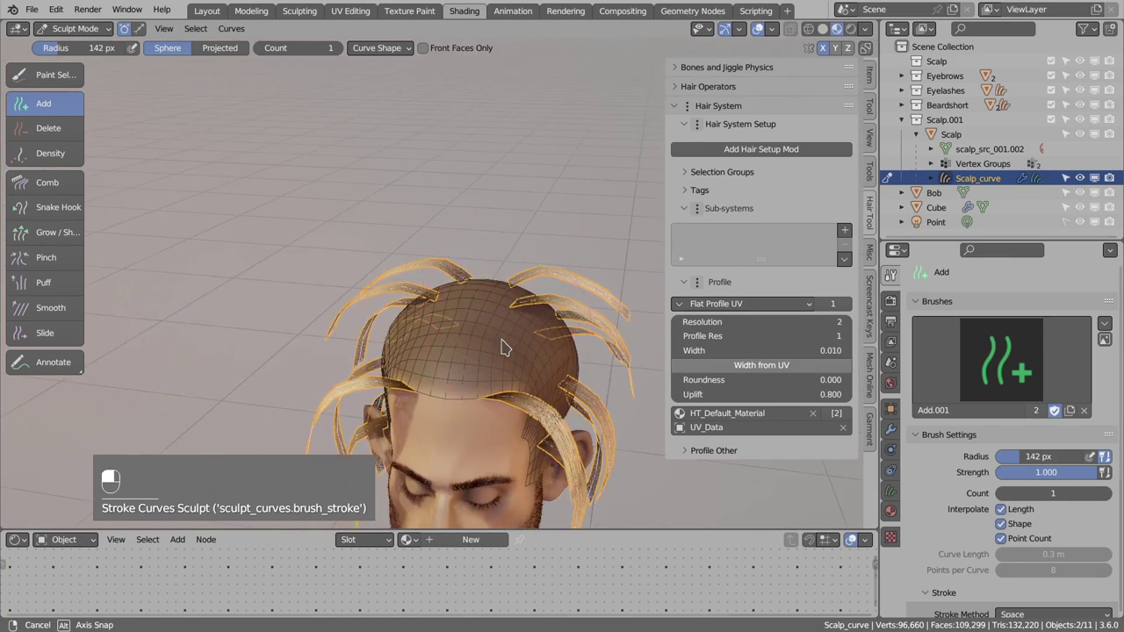
- Undo the last sculpt stroke on Scalp_curve before setting up the generator
{"action": "key", "text": "ctrl+z"}
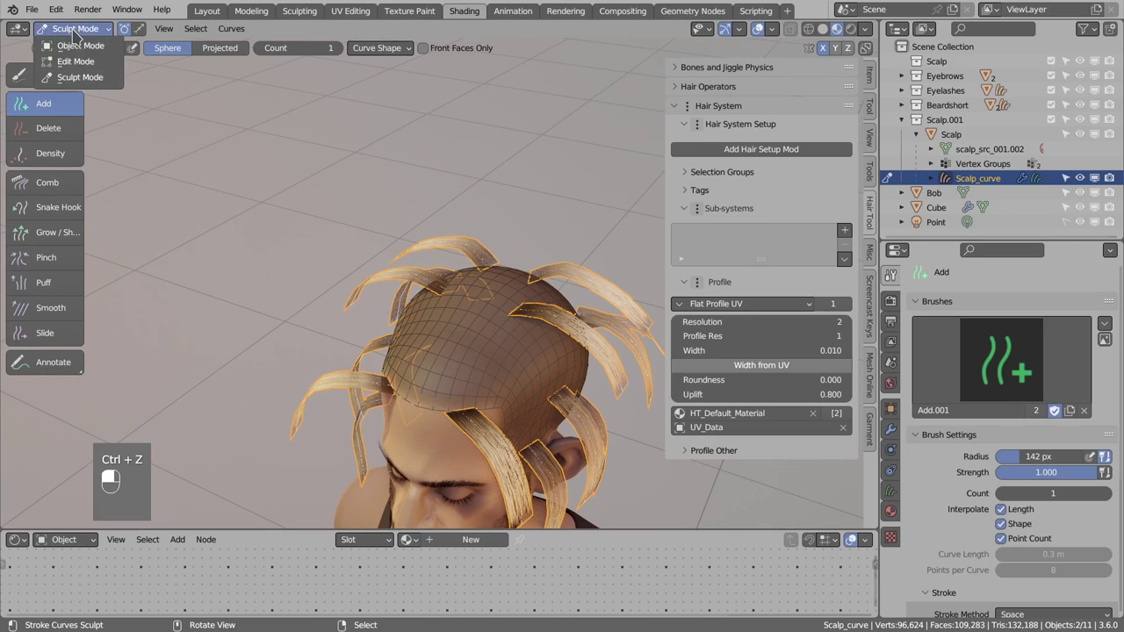
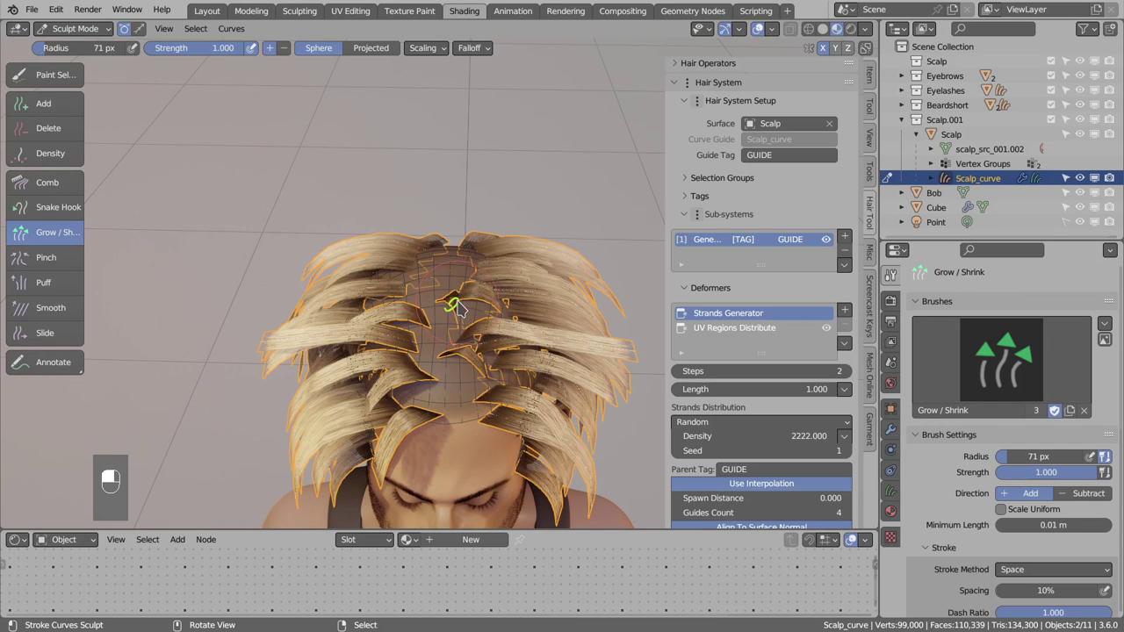
{"action": "key", "text": "d"}
{"action": "key", "text": "d"}
{"action": "key", "text": "d"}
{"action": "key", "text": "d"}
{"action": "key", "text": "d"}
{"action": "key", "text": "d"}
{"action": "key", "text": "d"}
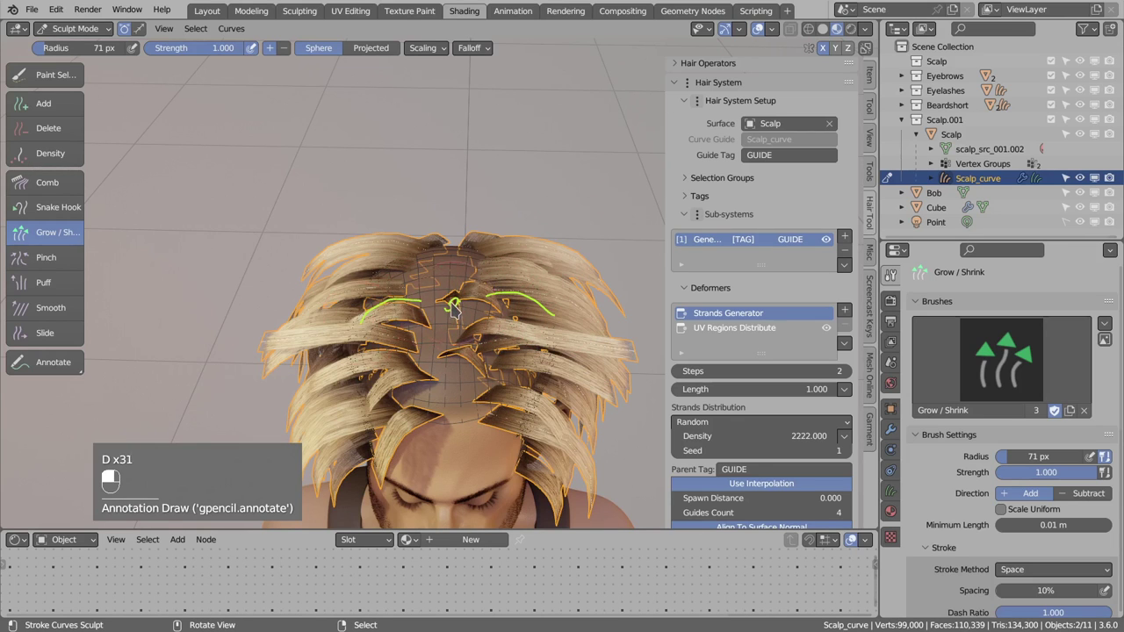
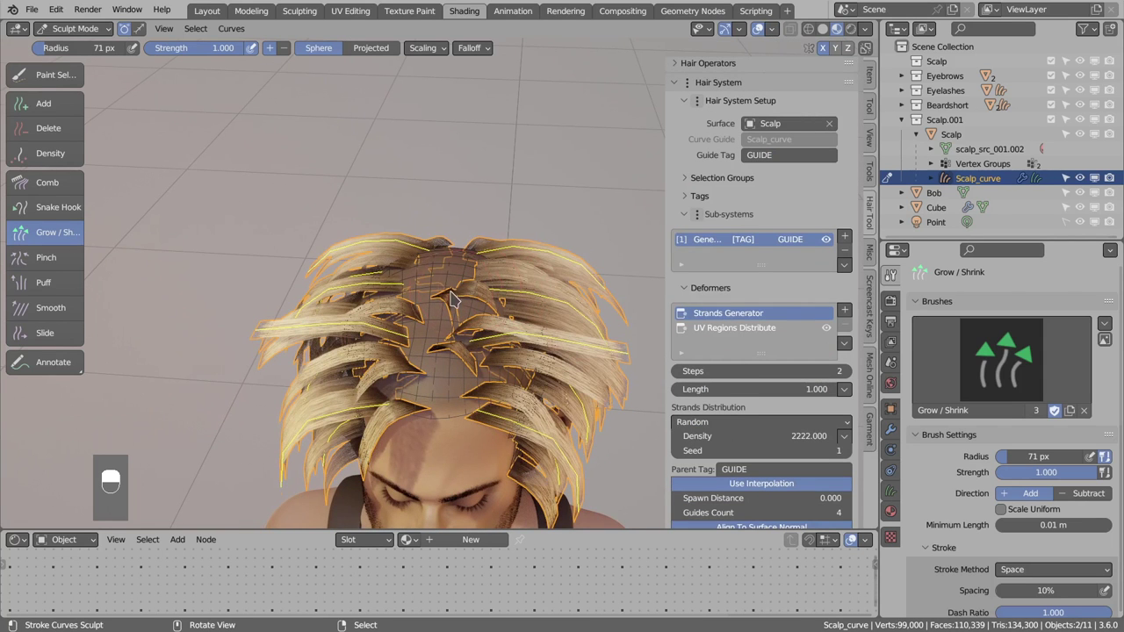
{"action": "key", "text": "d"}
{"action": "key", "text": "d"}
{"action": "key", "text": "d"}
{"action": "key", "text": "d"}
{"action": "key", "text": "d"}
{"action": "key", "text": "d"}
{"action": "key", "text": "d"}
{"action": "key", "text": "d"}
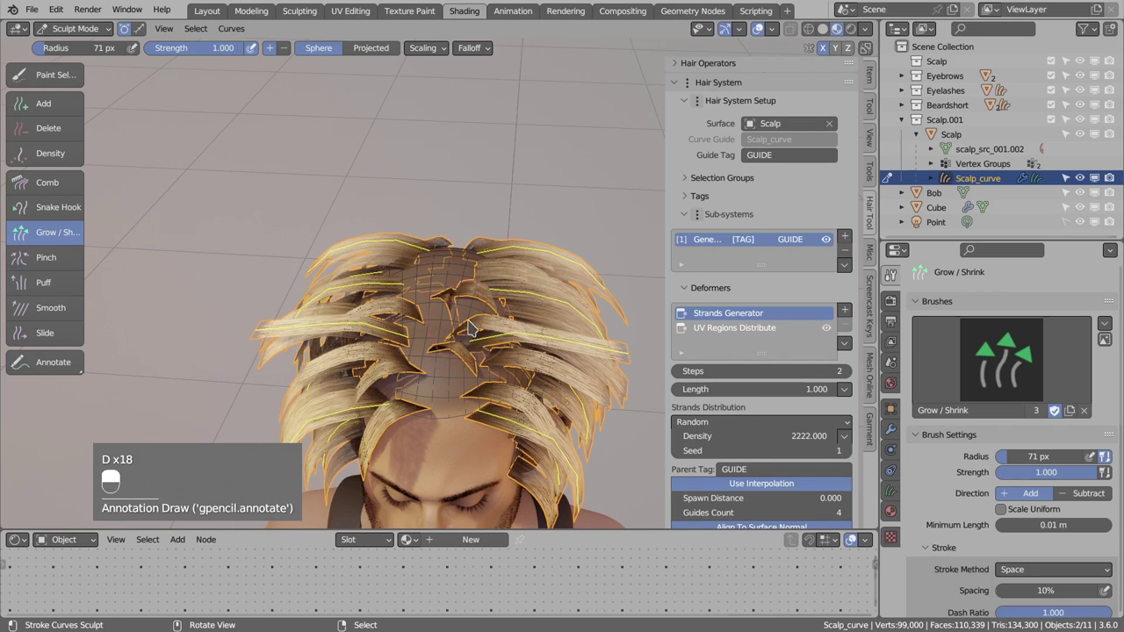
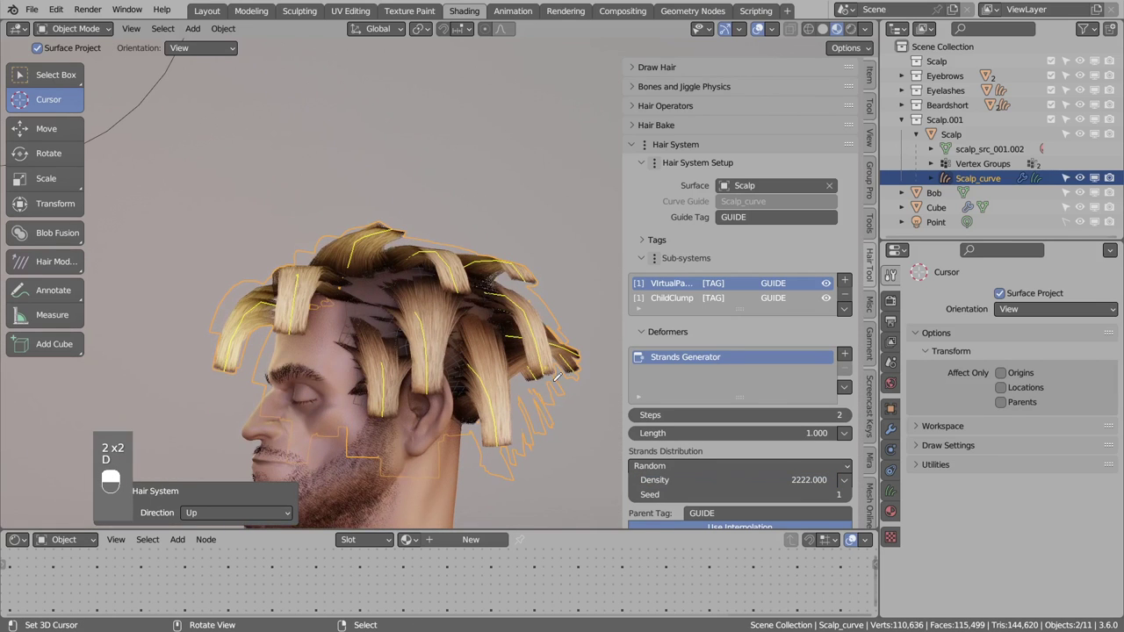
- Add a UV Regions Distribute deformer to VirtualParent and tag it VP for ChildClump to follow
{"action": "key", "text": "d"}
{"action": "key", "text": "d"}
{"action": "key", "text": "d"}
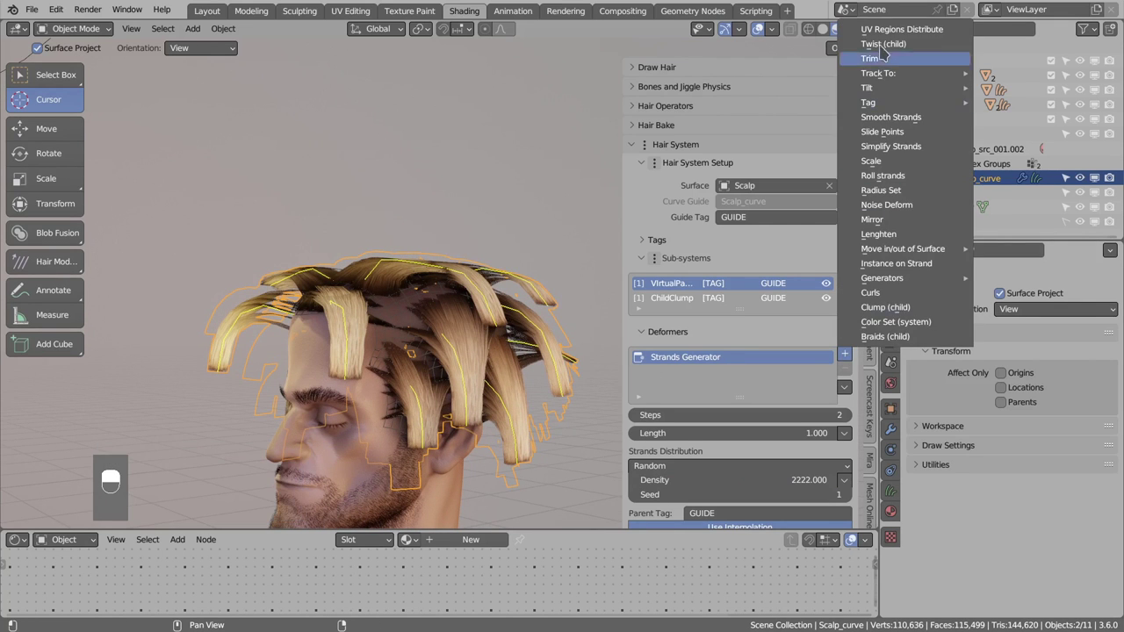
{"action": "left_click_drag", "start_coordinate": [739, 346], "coordinate": [835, 289]}
{"action": "left_click_drag", "start_coordinate": [739, 346], "coordinate": [835, 287]}
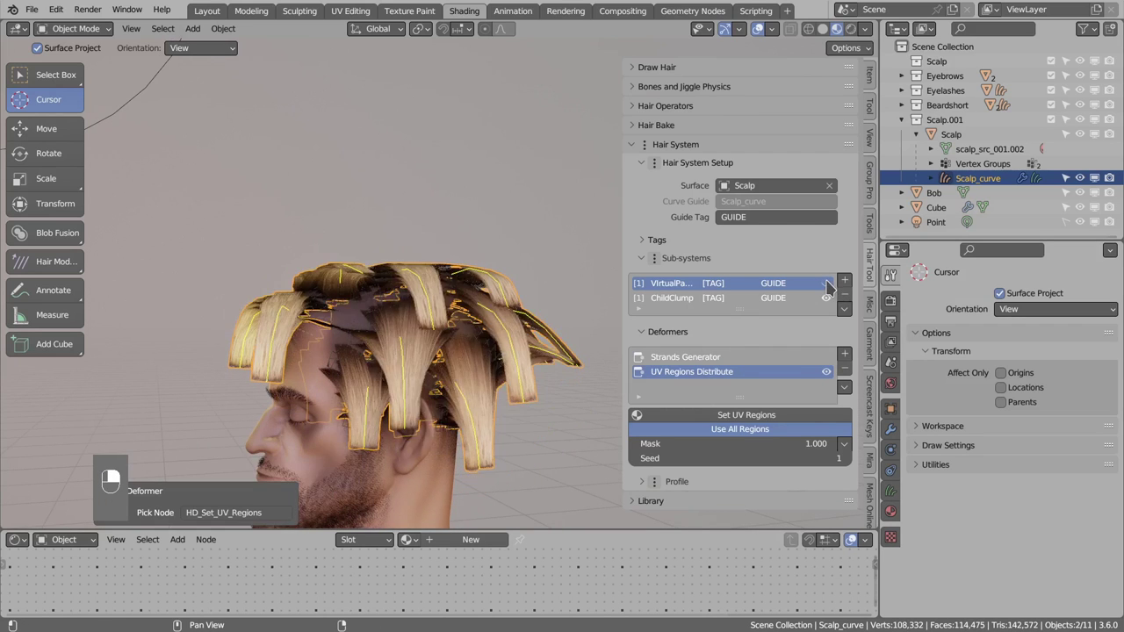
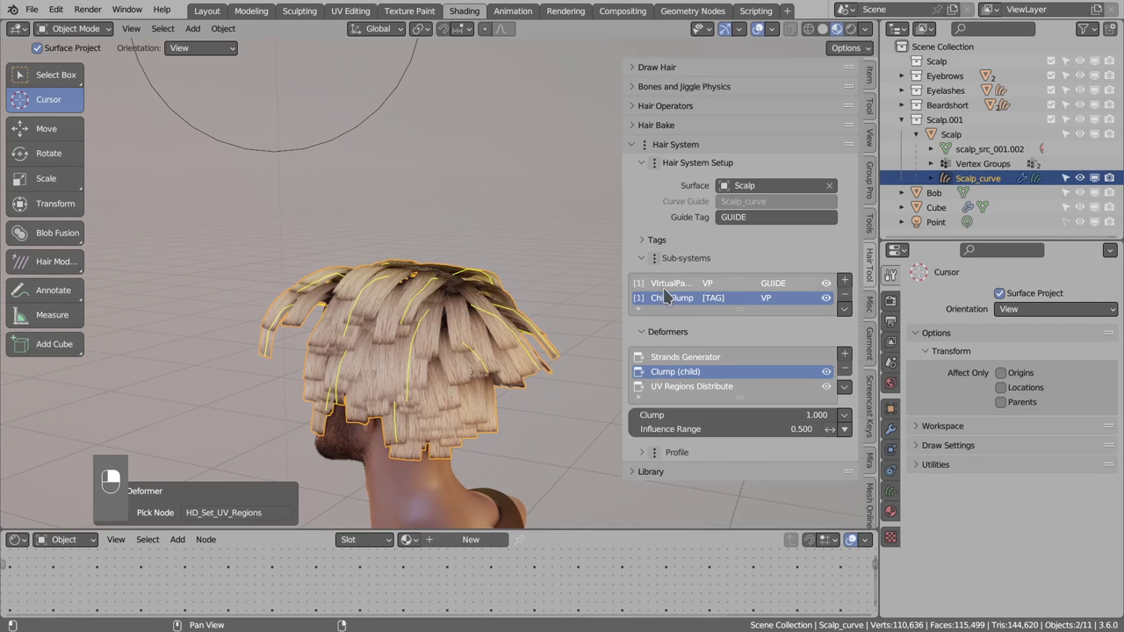
- Add a green Color Set (system) deformer to the ChildClump sub-system
{"action": "middle_click", "coordinate": [685, 302]}
{"action": "left_click_drag", "start_coordinate": [685, 302], "coordinate": [853, 360]}
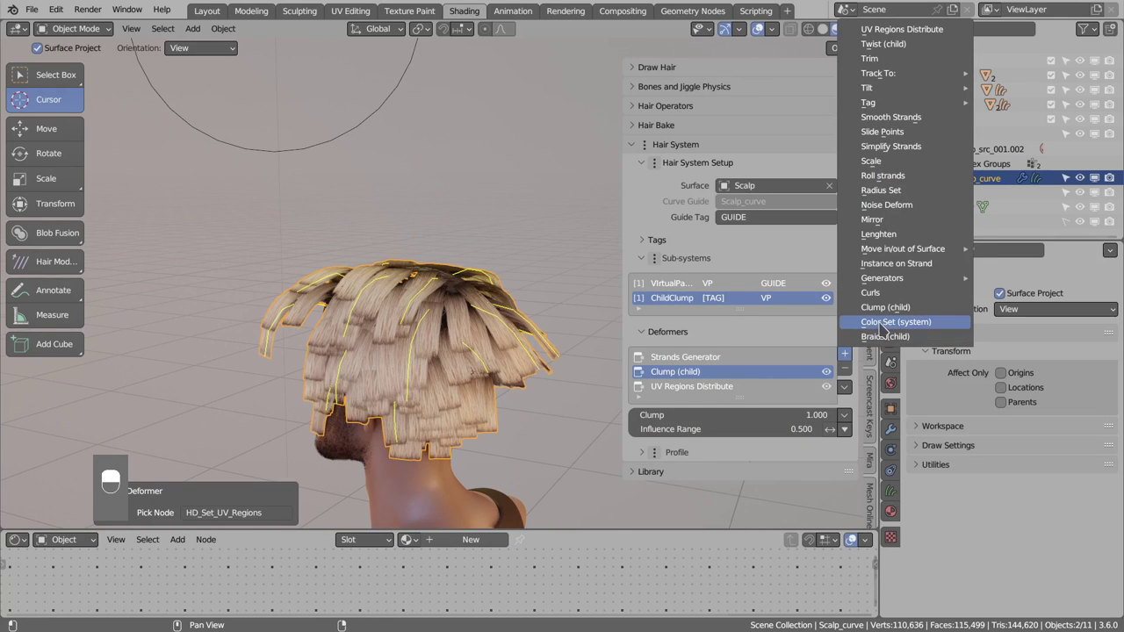
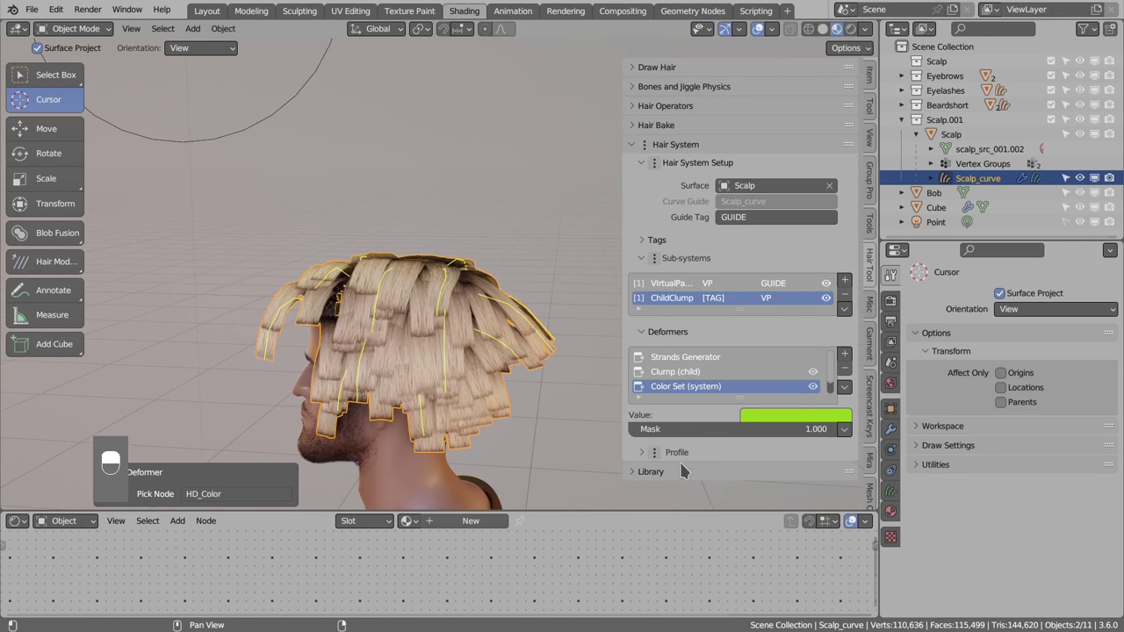
- Give the strands a Flat Profile UV so they show as green cards on the scalp
{"action": "key", "text": "ctrl+shift+h"}
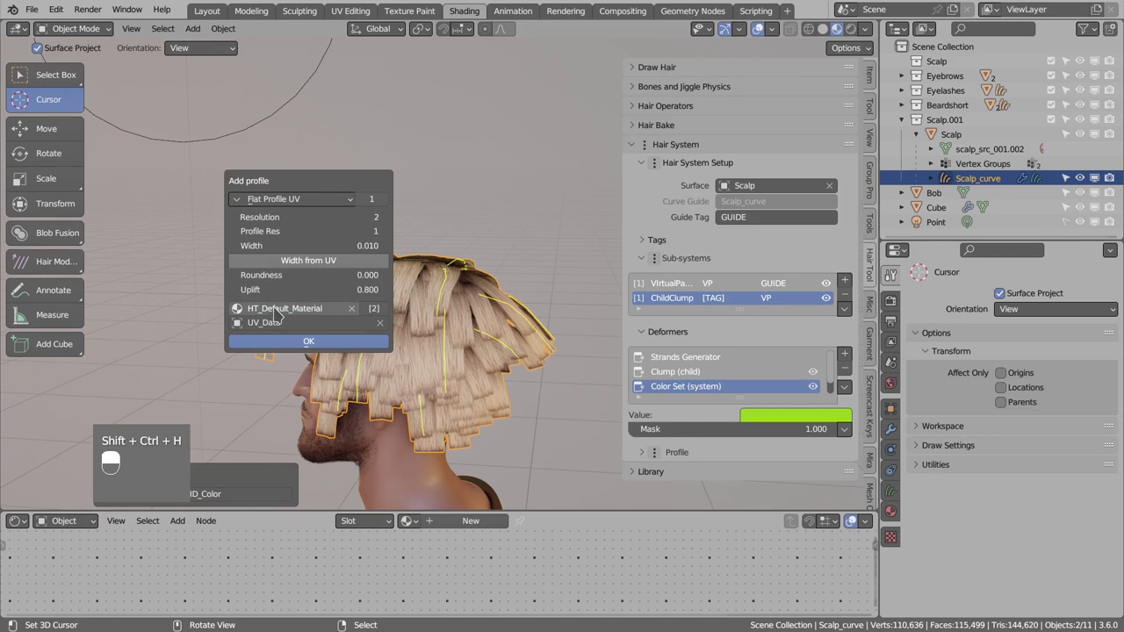
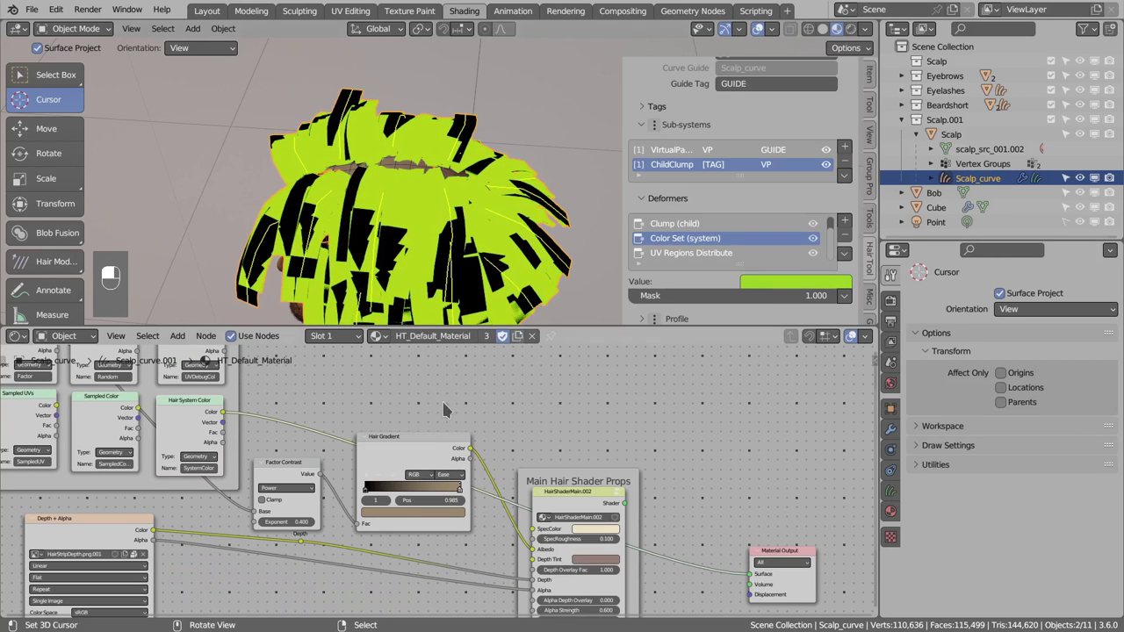
- Show the scalp hair as textured brown cards in Material Preview
{"action": "key", "text": "ctrl+z"}
{"action": "key", "text": "ctrl+z"}
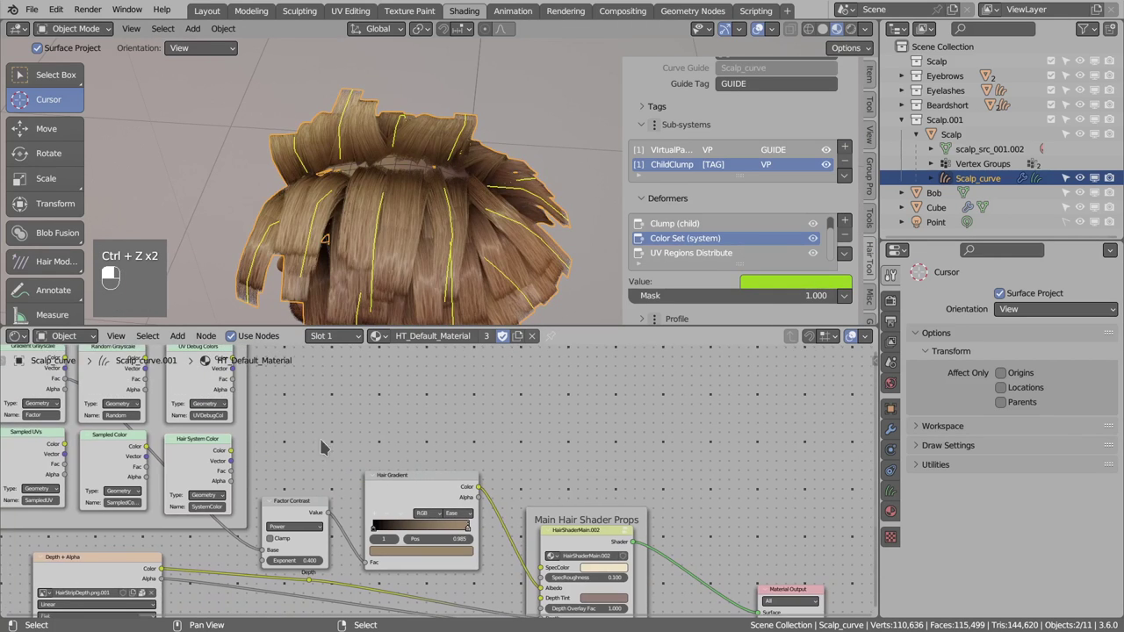
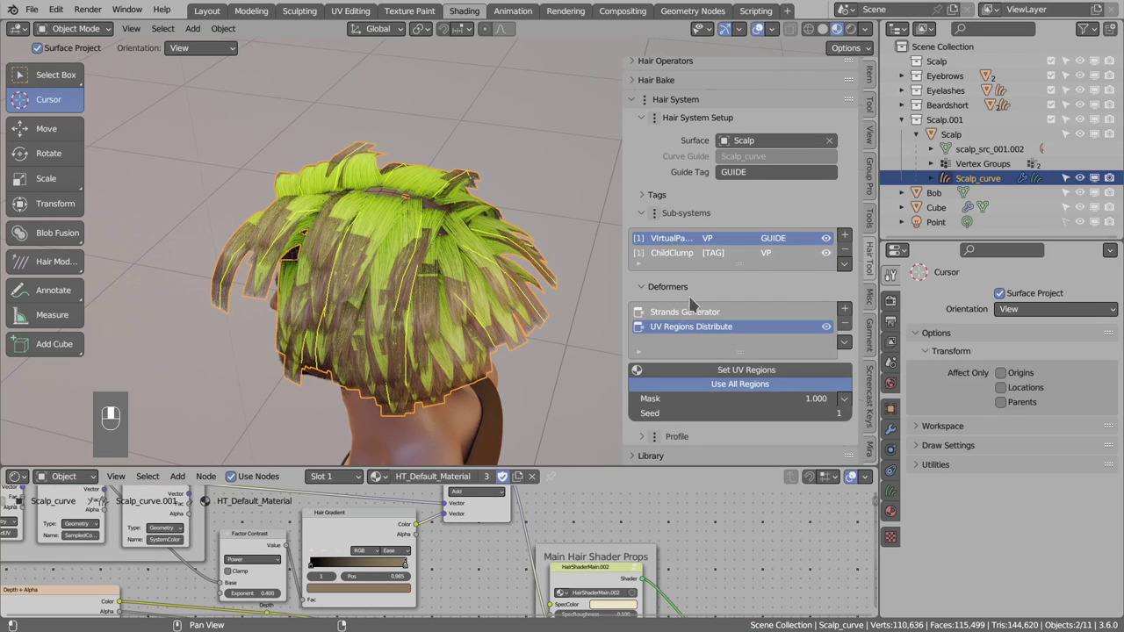
- Add an orange-red Color Set (system) deformer to VirtualParent
{"action": "left_click_drag", "start_coordinate": [849, 313], "coordinate": [805, 399]}
{"action": "left_click_drag", "start_coordinate": [805, 399], "coordinate": [795, 292]}
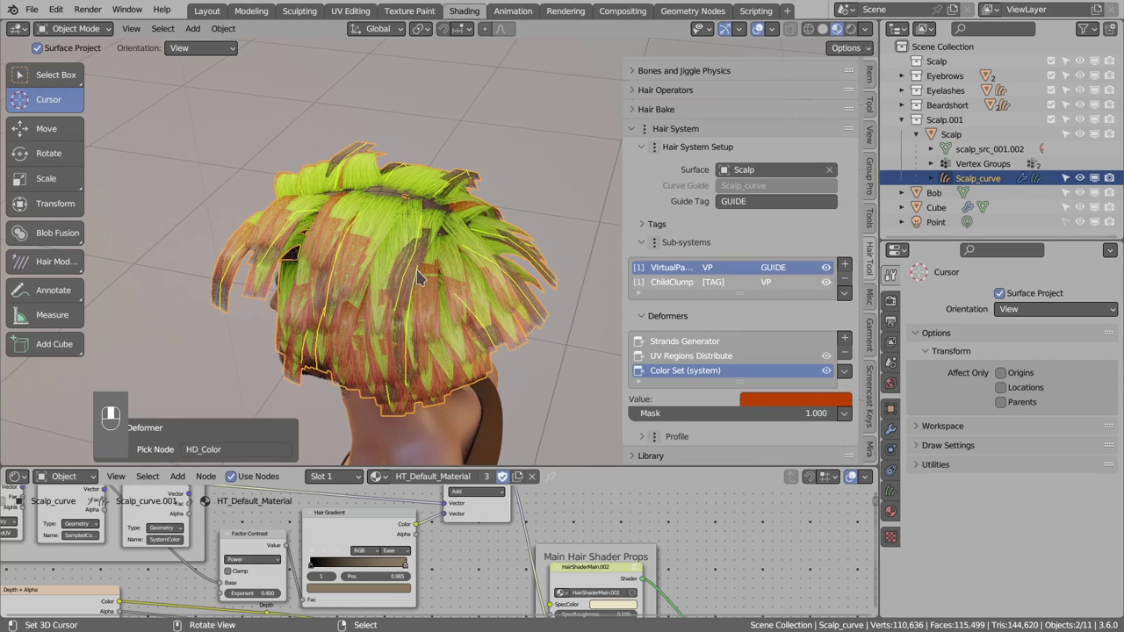
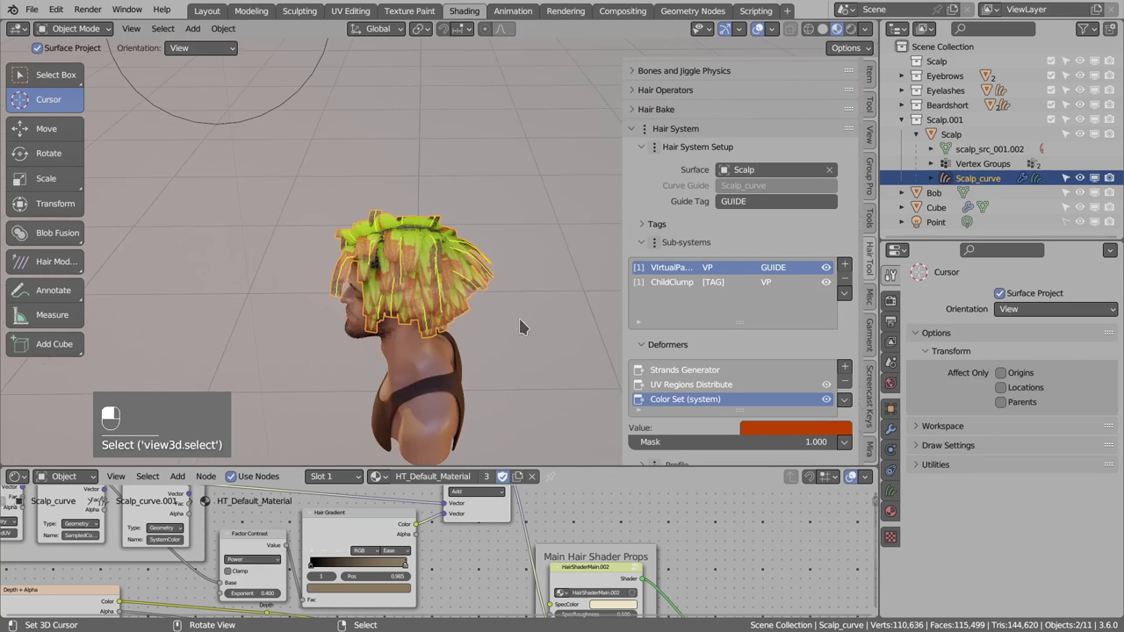
- Name the new sub-system Cleanup, tag it PARENT and add a Filter Tag deformer
{"action": "double_click", "coordinate": [454, 262]}
{"action": "left_click_drag", "start_coordinate": [479, 315], "coordinate": [755, 257]}
{"action": "left_click_drag", "start_coordinate": [754, 257], "coordinate": [853, 241]}
{"action": "left_click_drag", "start_coordinate": [853, 241], "coordinate": [856, 349]}
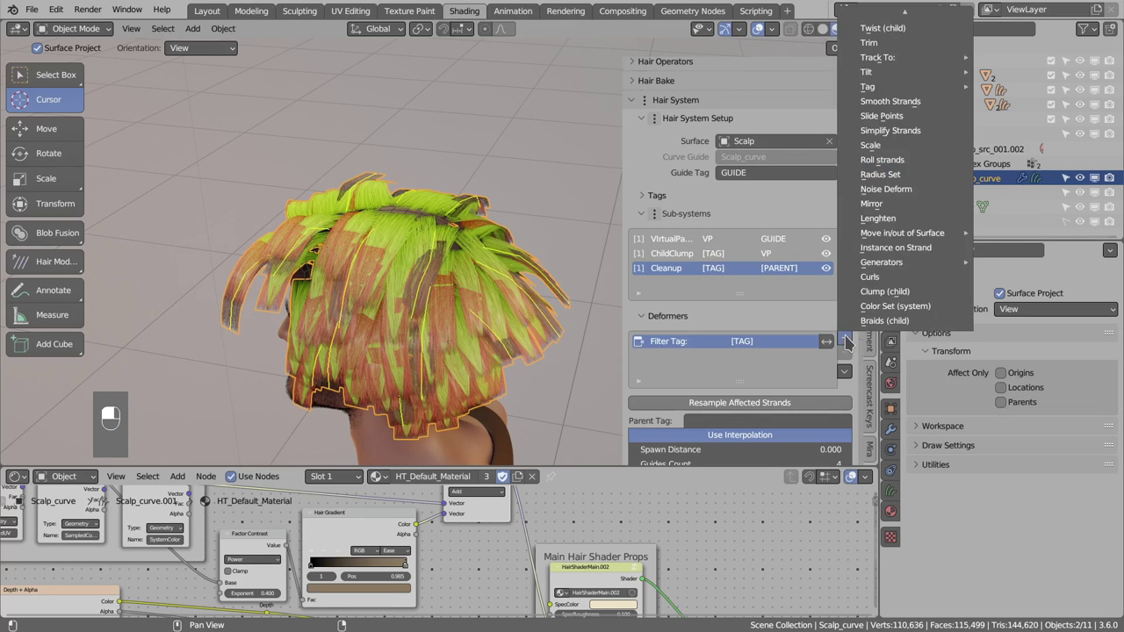
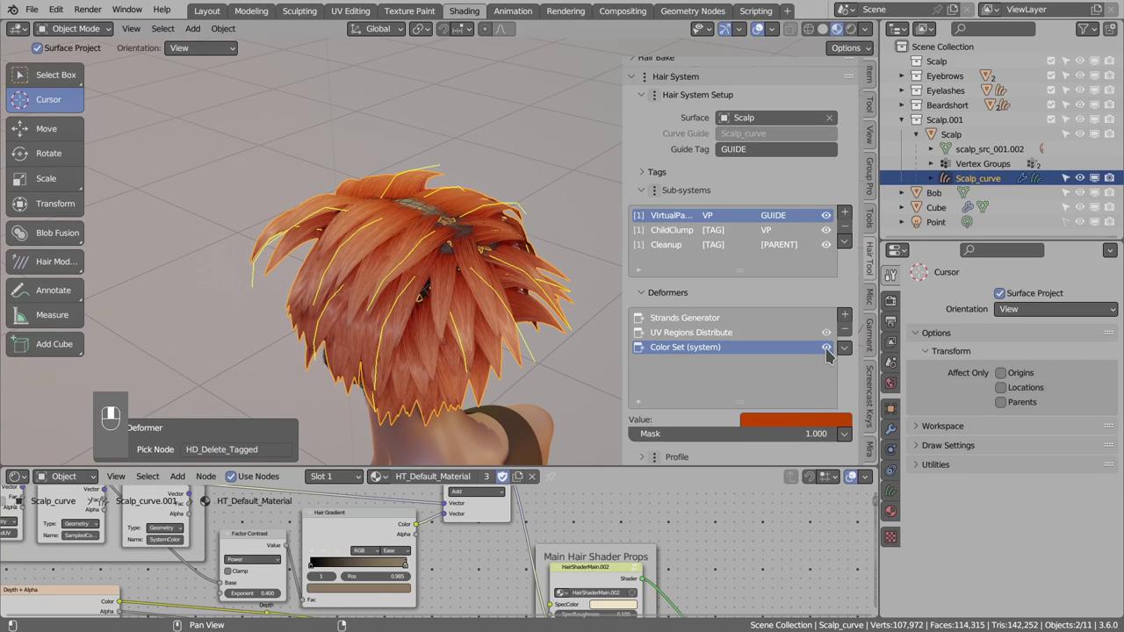
- Switch off the Color Set tint so the scalp hair shows brown again
{"action": "left_click", "coordinate": [833, 355]}
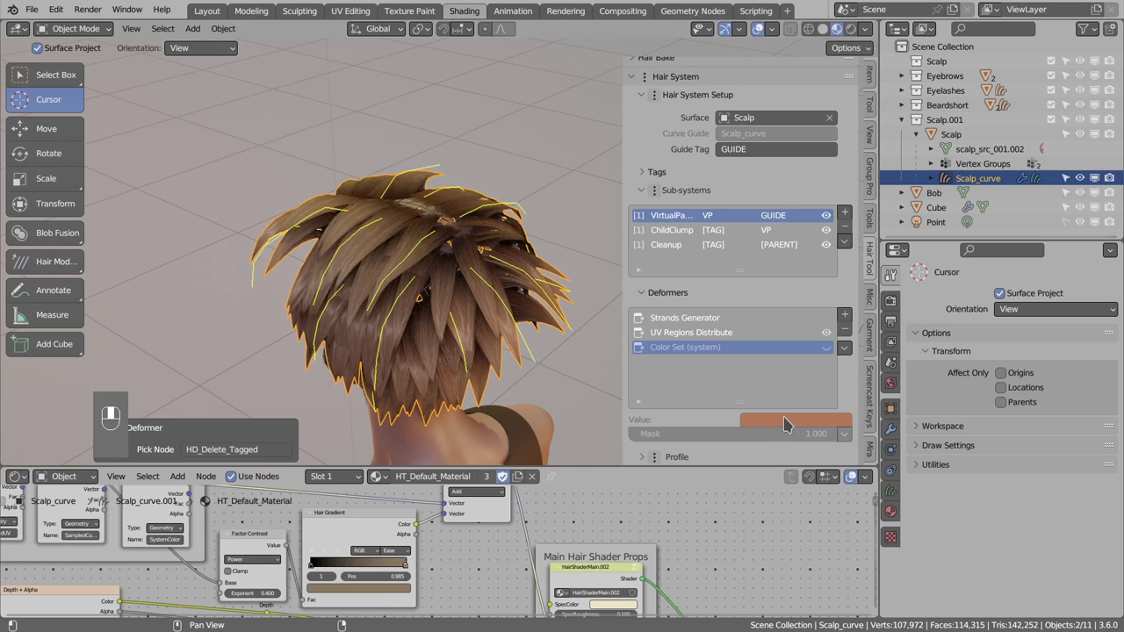
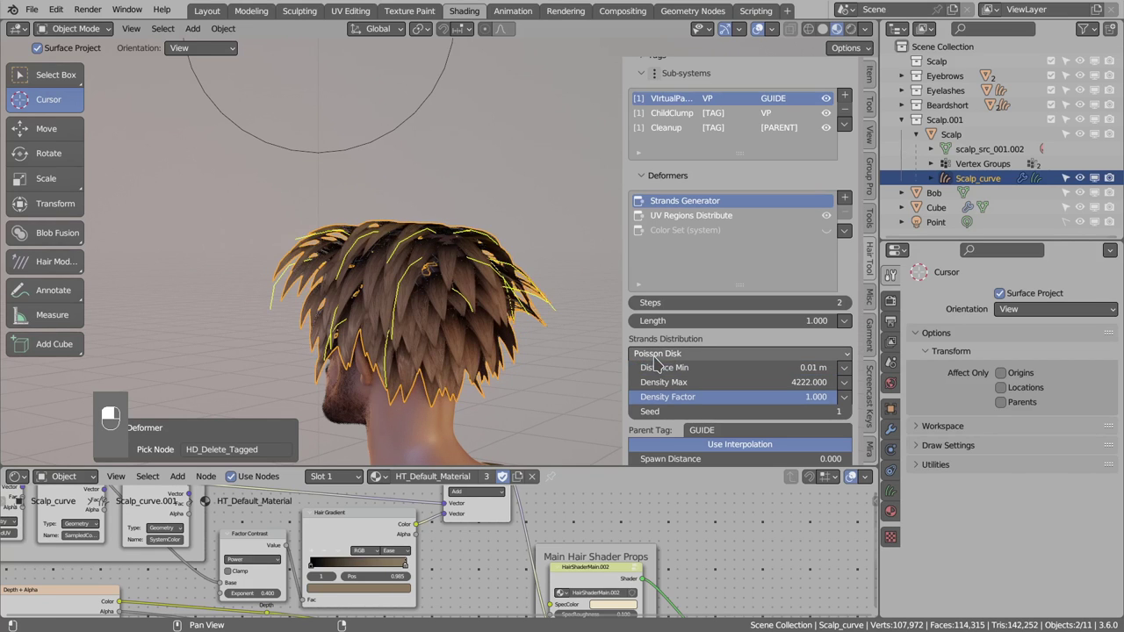
- Raise VirtualParent's Density Max to 8222 strands
{"action": "left_click_drag", "start_coordinate": [518, 352], "coordinate": [693, 219]}
{"action": "key", "text": "alt+a"}
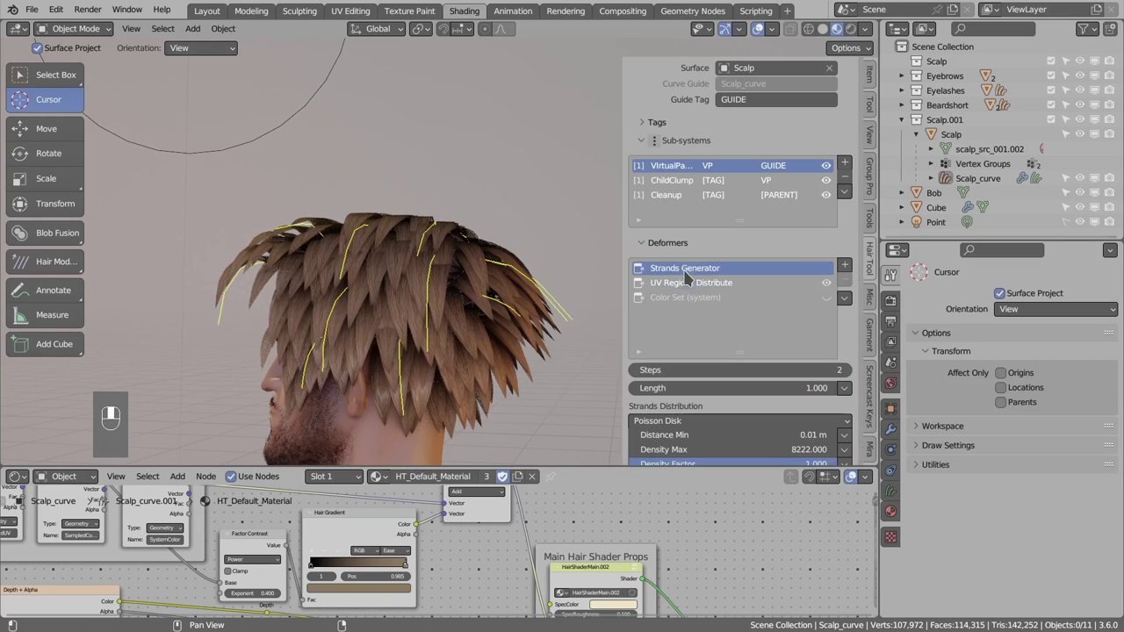
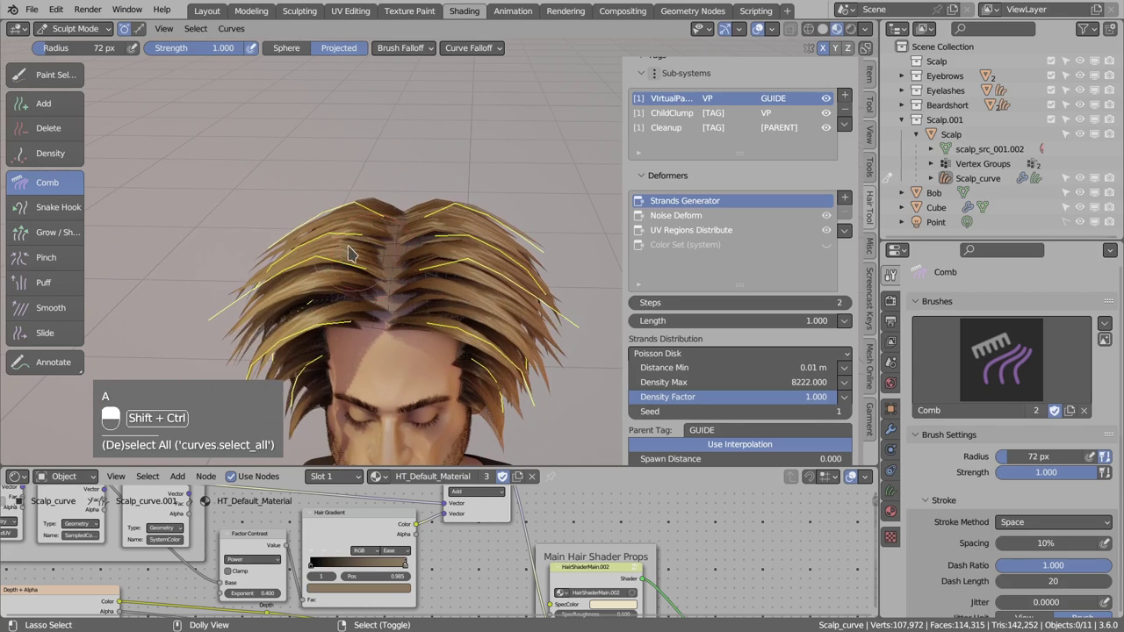
- Begin combing the guide curves along the haircut with the Comb brush
{"action": "key", "text": "ctrl+shift+h"}
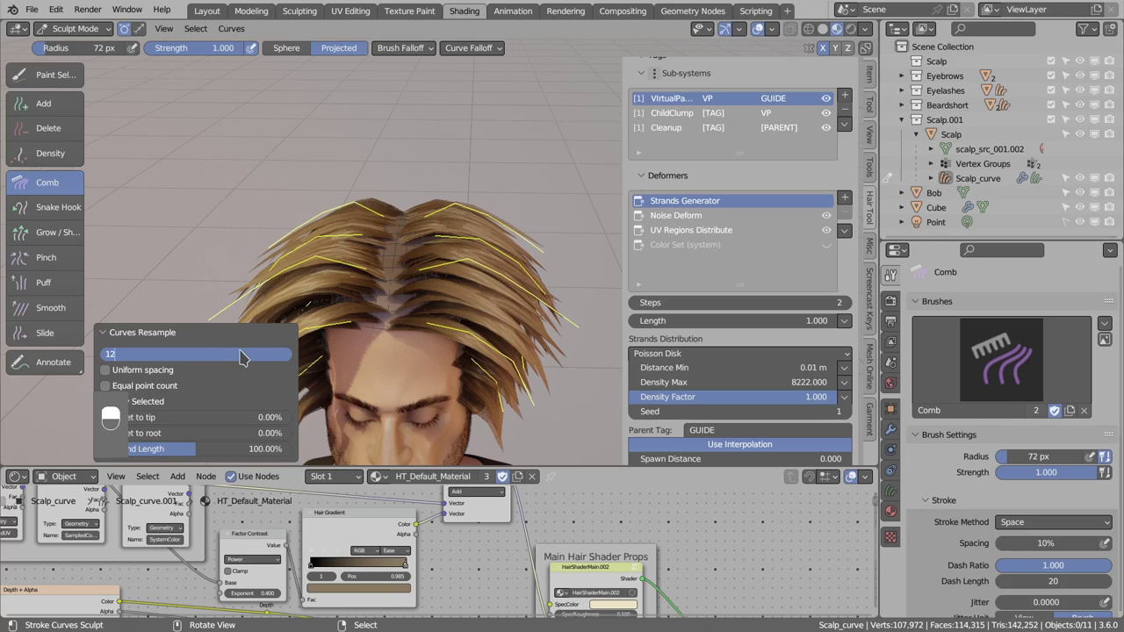
- Comb the guide strands along the hair around the side of the head
{"action": "left_click_drag", "start_coordinate": [359, 349], "coordinate": [428, 293]}
{"action": "left_click_drag", "start_coordinate": [359, 350], "coordinate": [331, 288]}
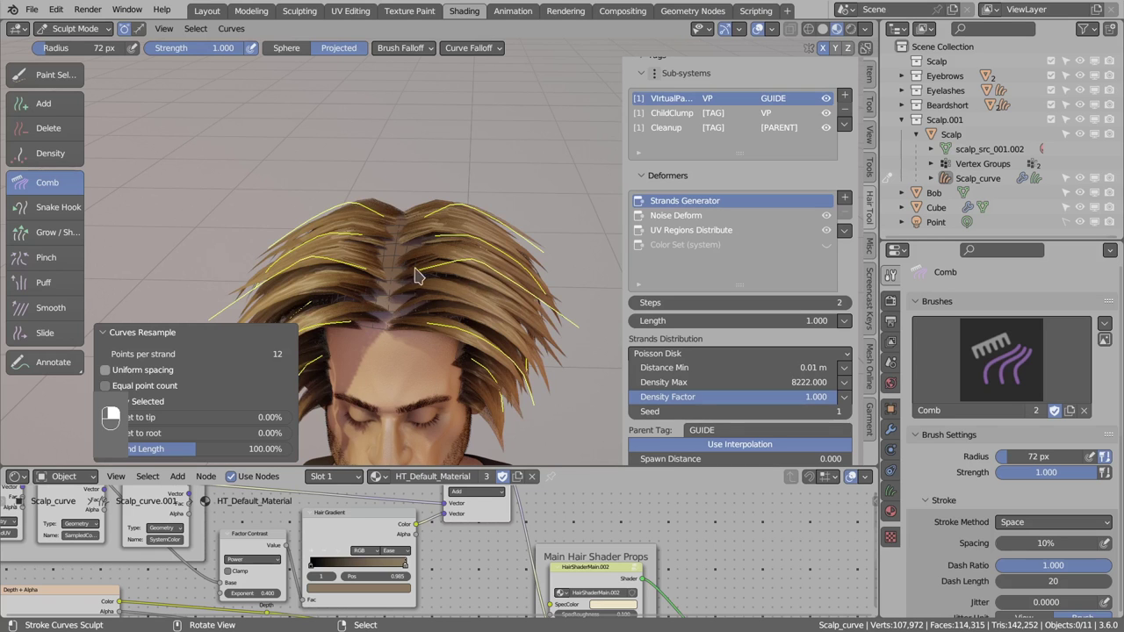
{"action": "left_click_drag", "start_coordinate": [526, 305], "coordinate": [431, 277]}
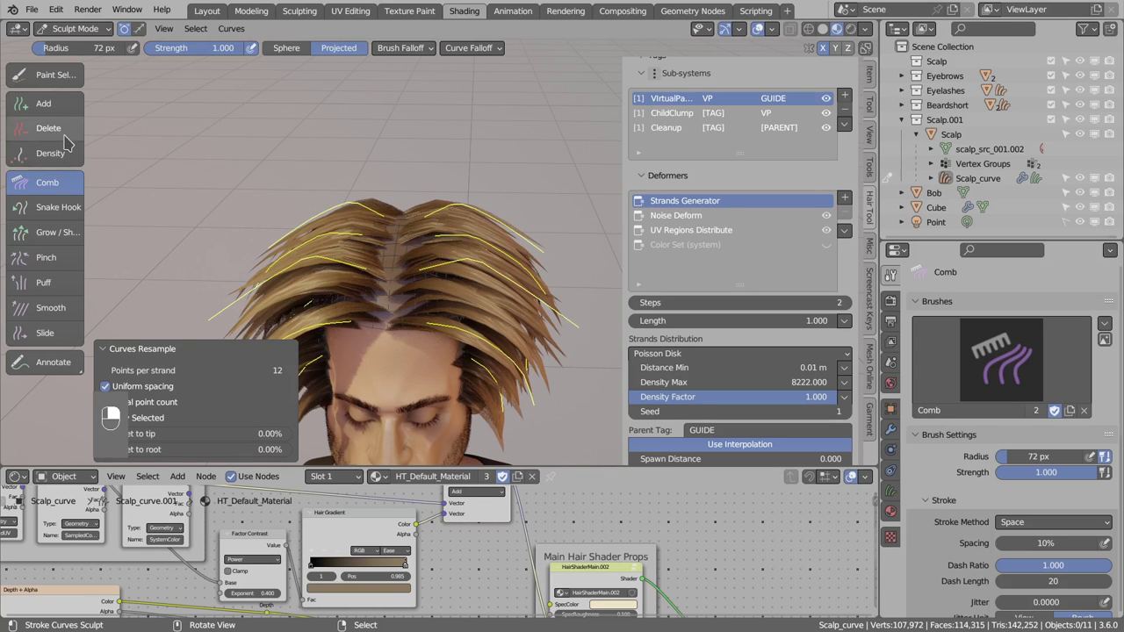
{"action": "left_click_drag", "start_coordinate": [419, 257], "coordinate": [433, 220]}
{"action": "left_click_drag", "start_coordinate": [443, 236], "coordinate": [433, 221]}
{"action": "key", "text": "d"}
{"action": "key", "text": "d"}
{"action": "key", "text": "d"}
{"action": "key", "text": "d"}
{"action": "key", "text": "d"}
{"action": "key", "text": "d"}
- Enlarge the comb brush and comb the guides on top of the head
{"action": "left_click_drag", "start_coordinate": [411, 236], "coordinate": [447, 257]}
{"action": "left_click_drag", "start_coordinate": [411, 235], "coordinate": [443, 231]}
{"action": "key", "text": "d"}
{"action": "key", "text": "f"}
{"action": "left_click_drag", "start_coordinate": [443, 231], "coordinate": [409, 232]}
{"action": "left_click_drag", "start_coordinate": [441, 214], "coordinate": [409, 231]}
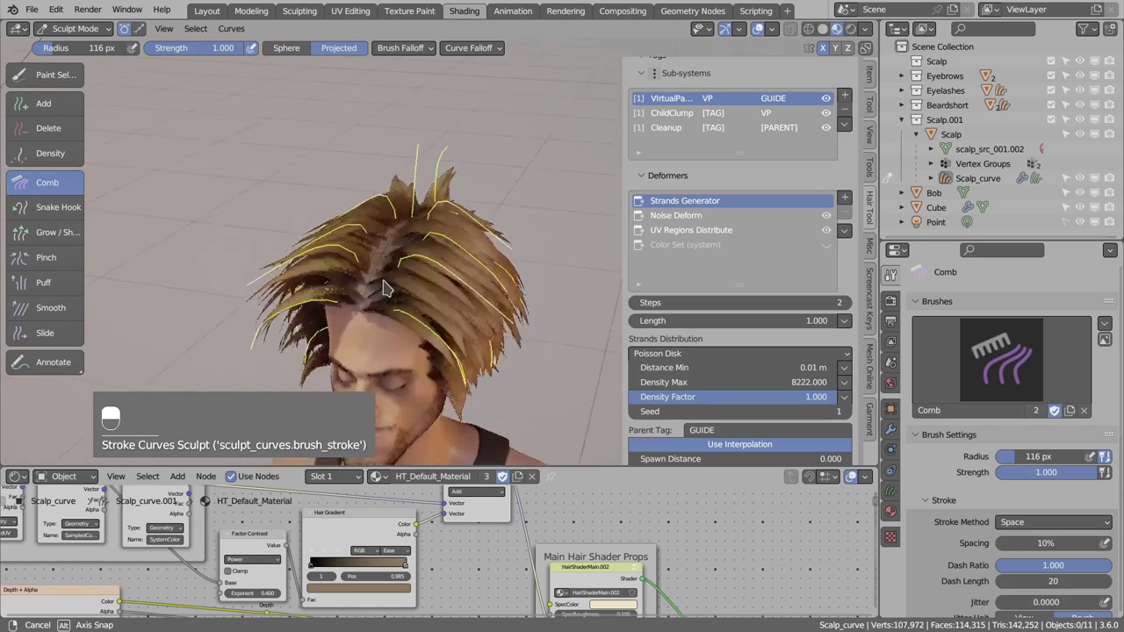
{"action": "key", "text": "f"}
{"action": "left_click_drag", "start_coordinate": [481, 195], "coordinate": [533, 158]}
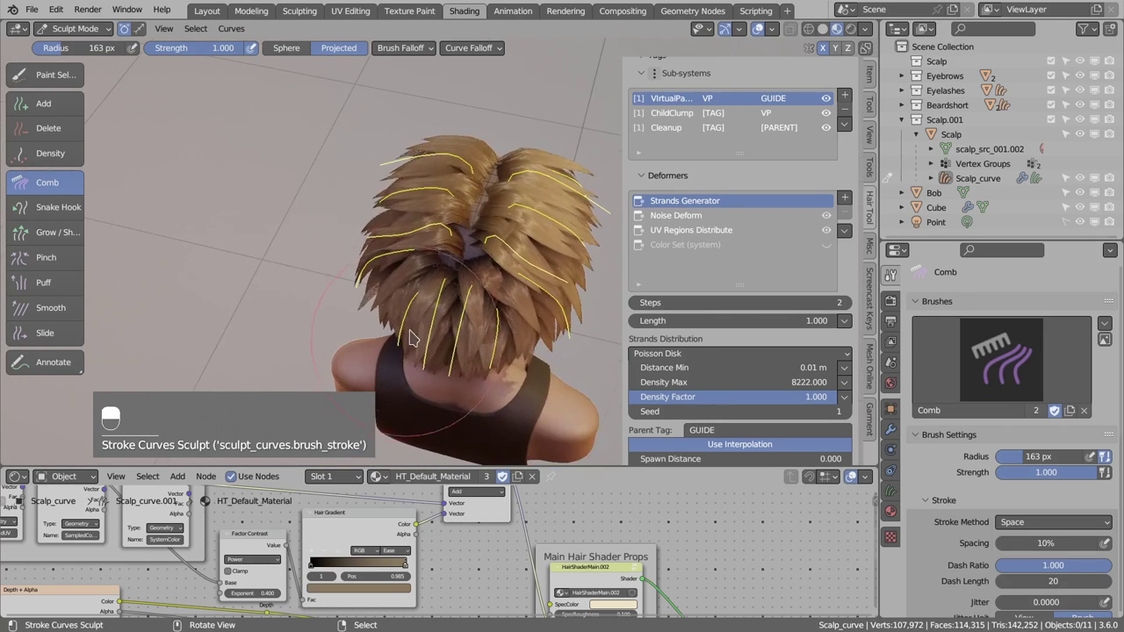
- Comb the back-of-head guides and shrink the comb brush again
{"action": "left_click_drag", "start_coordinate": [472, 410], "coordinate": [475, 416]}
{"action": "key", "text": "f"}
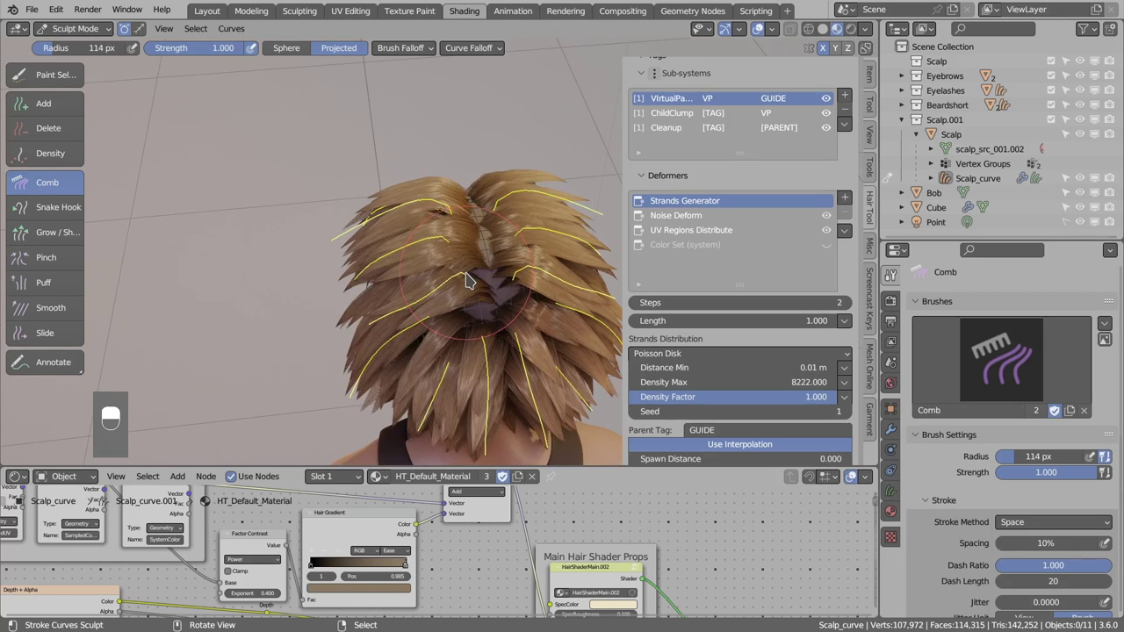
{"action": "key", "text": "alt+a"}
{"action": "key", "text": "alt+a"}
- Try Paint Selection briefly, then return to Comb and reshape guides on the side of the head
{"action": "key", "text": "f"}
{"action": "left_click", "coordinate": [438, 290]}
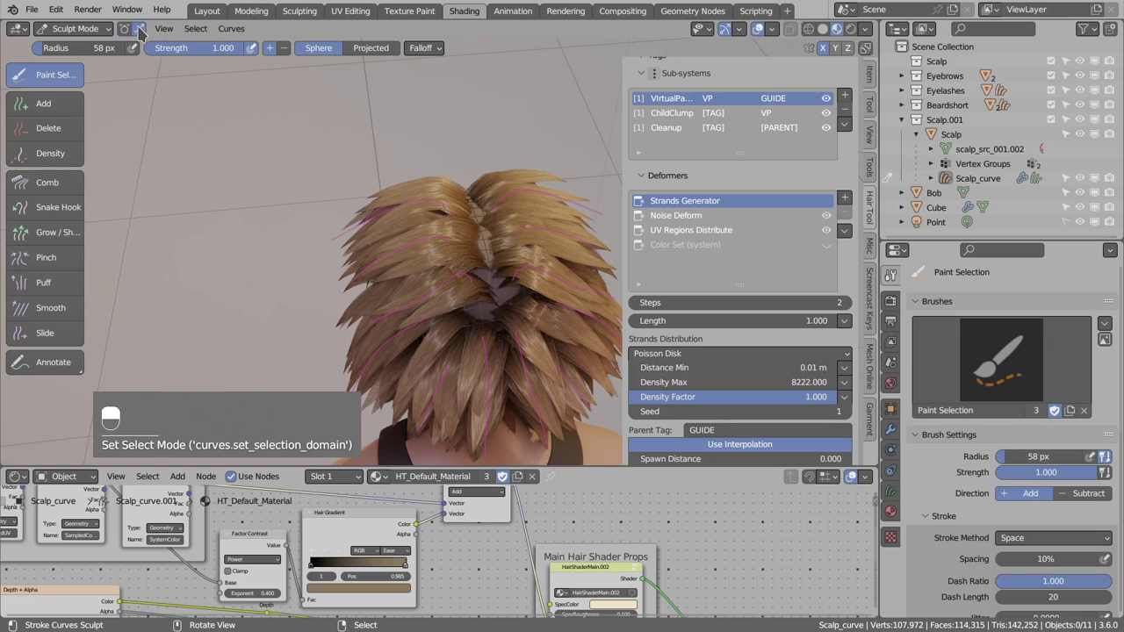
{"action": "key", "text": "f"}
{"action": "left_click_drag", "start_coordinate": [422, 280], "coordinate": [489, 313]}
{"action": "left_click_drag", "start_coordinate": [484, 302], "coordinate": [448, 269]}
{"action": "key", "text": "f"}
{"action": "left_click_drag", "start_coordinate": [72, 189], "coordinate": [489, 312]}
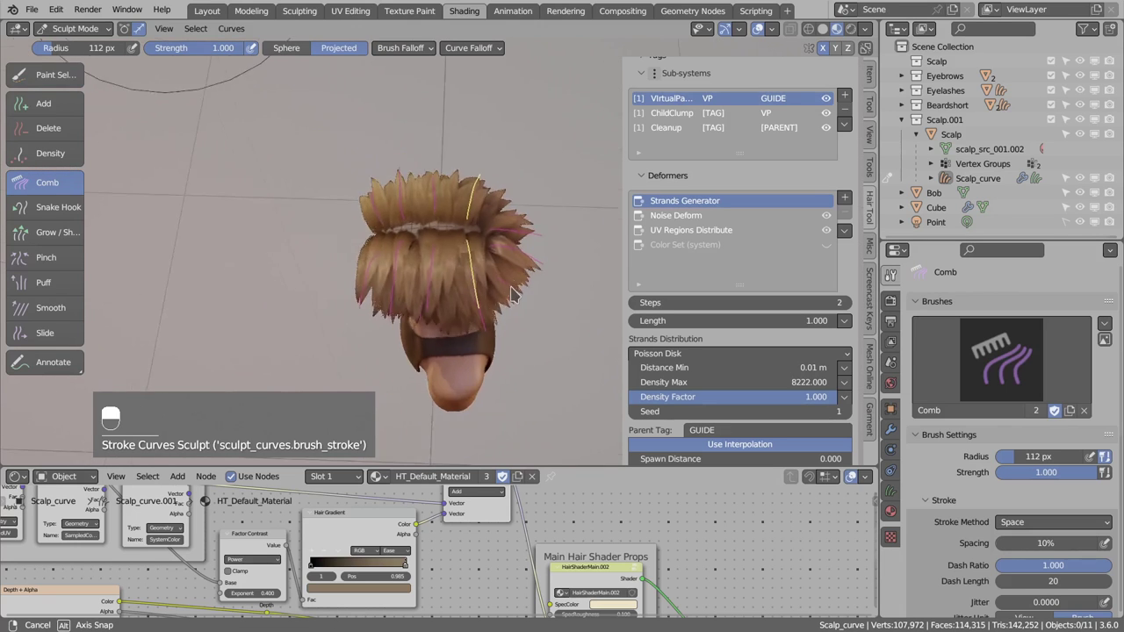
- Resize the comb brush smaller, larger and smaller again while refining the guides
{"action": "key", "text": "a"}
{"action": "key", "text": "f"}
{"action": "left_click", "coordinate": [389, 294]}
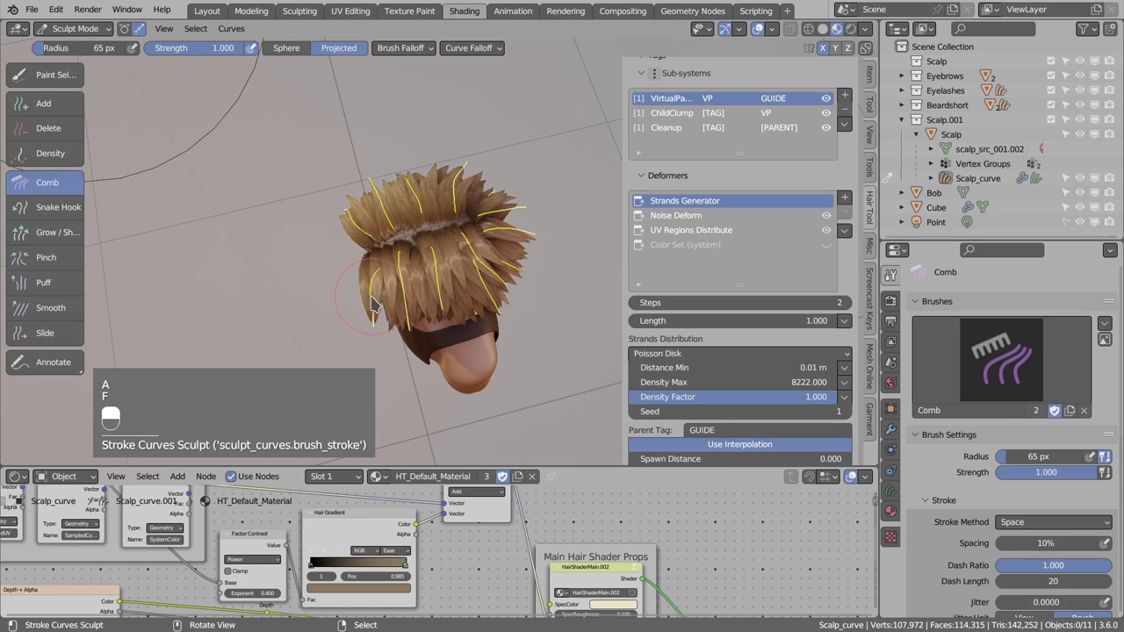
{"action": "key", "text": "f"}
{"action": "left_click", "coordinate": [557, 288]}
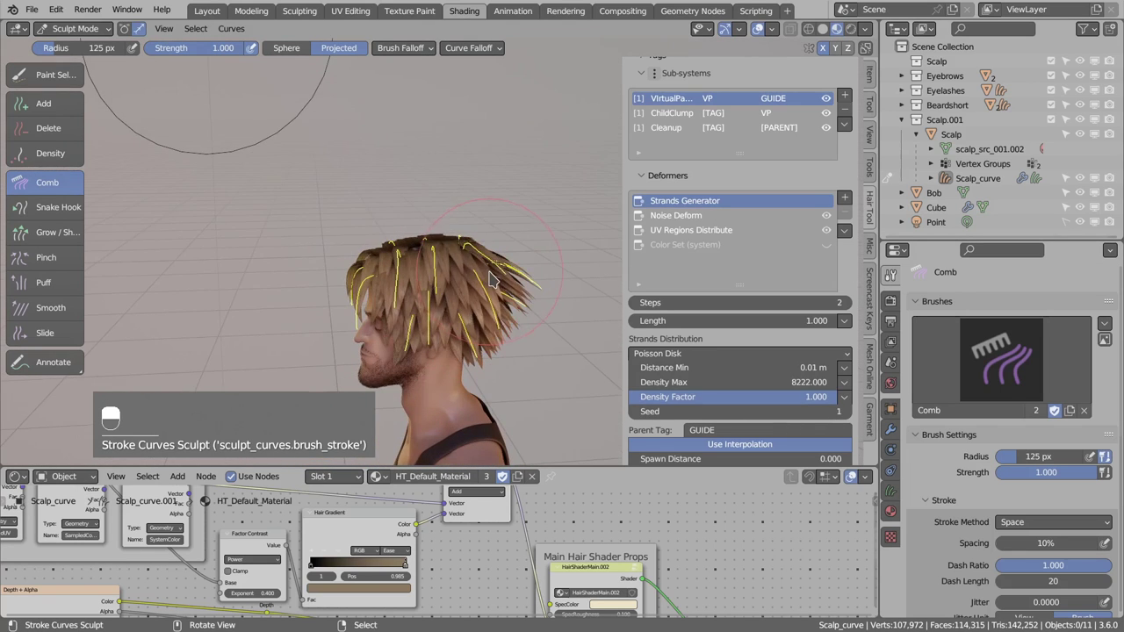
{"action": "key", "text": "f"}
{"action": "left_click", "coordinate": [486, 256]}
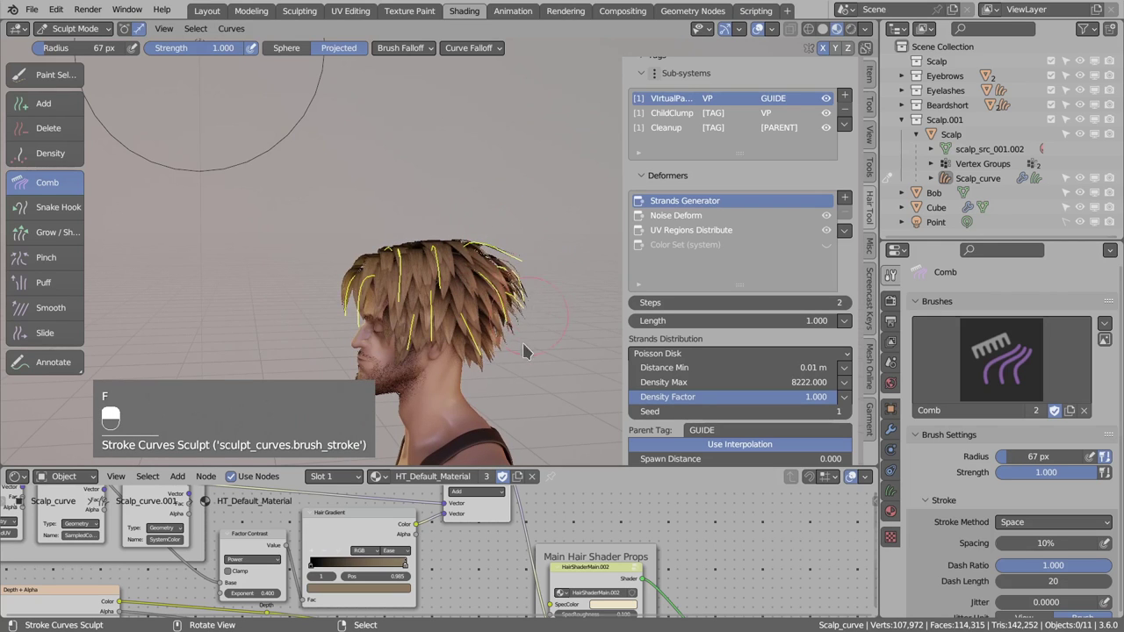
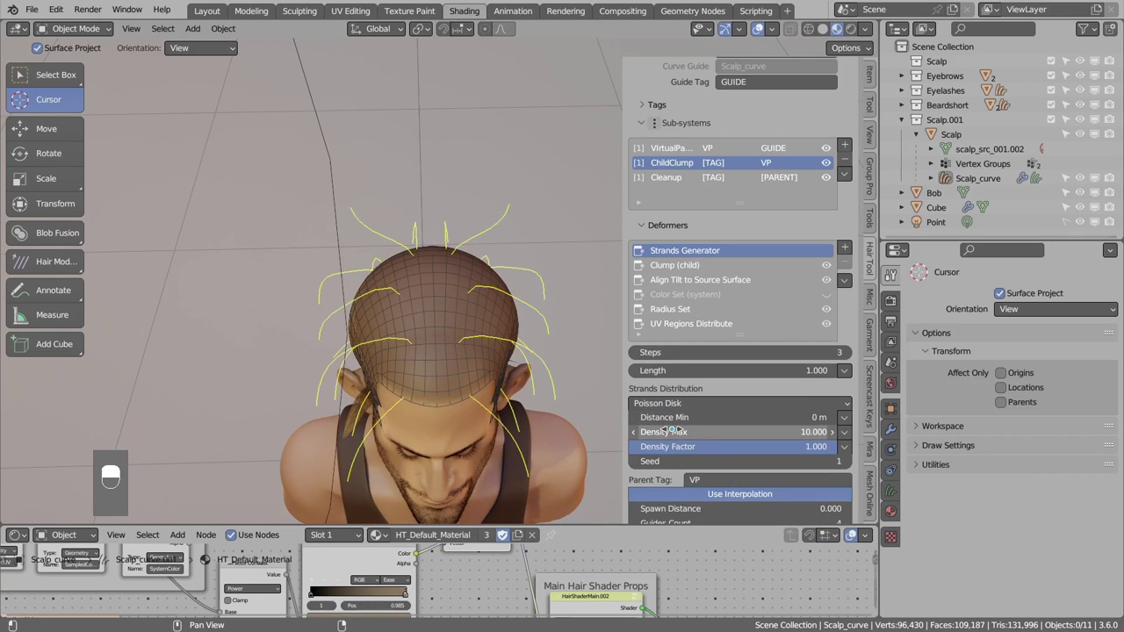
- Set ChildClump's Density Max to 44222 child strands
{"action": "key", "text": "ctrl+v"}
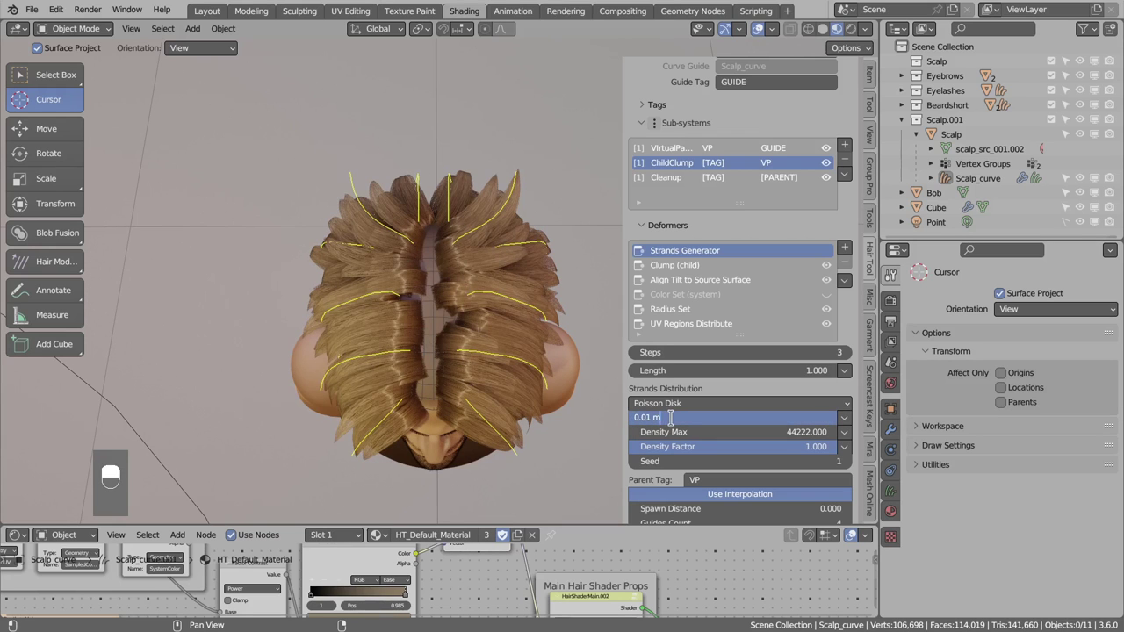
- Lower ChildClump's Distance Min to 0.002 m and set seed 3 for denser hair
{"action": "key", "text": "BackSpace"}
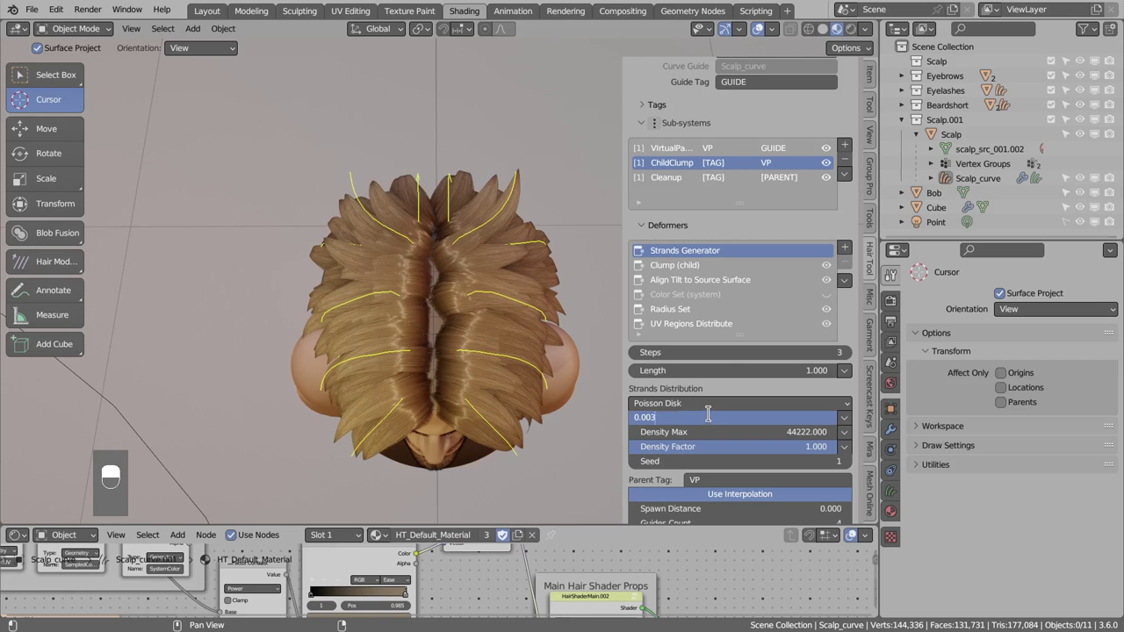
{"action": "key", "text": "BackSpace"}
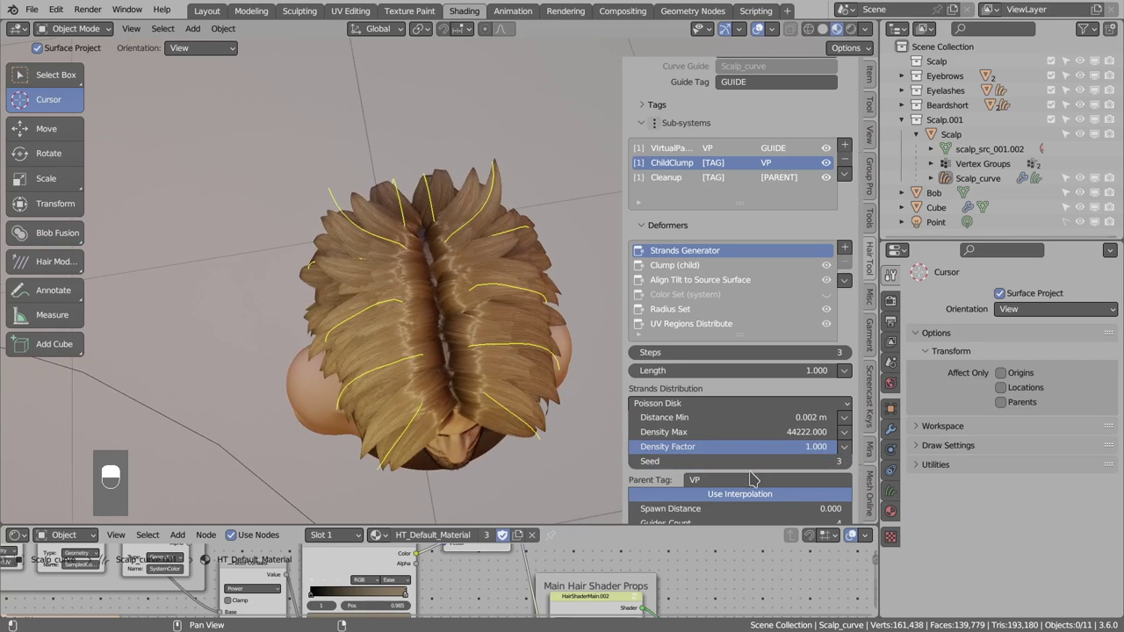
{"action": "key", "text": "d"}
{"action": "key", "text": "d"}
{"action": "key", "text": "d"}
{"action": "key", "text": "d"}
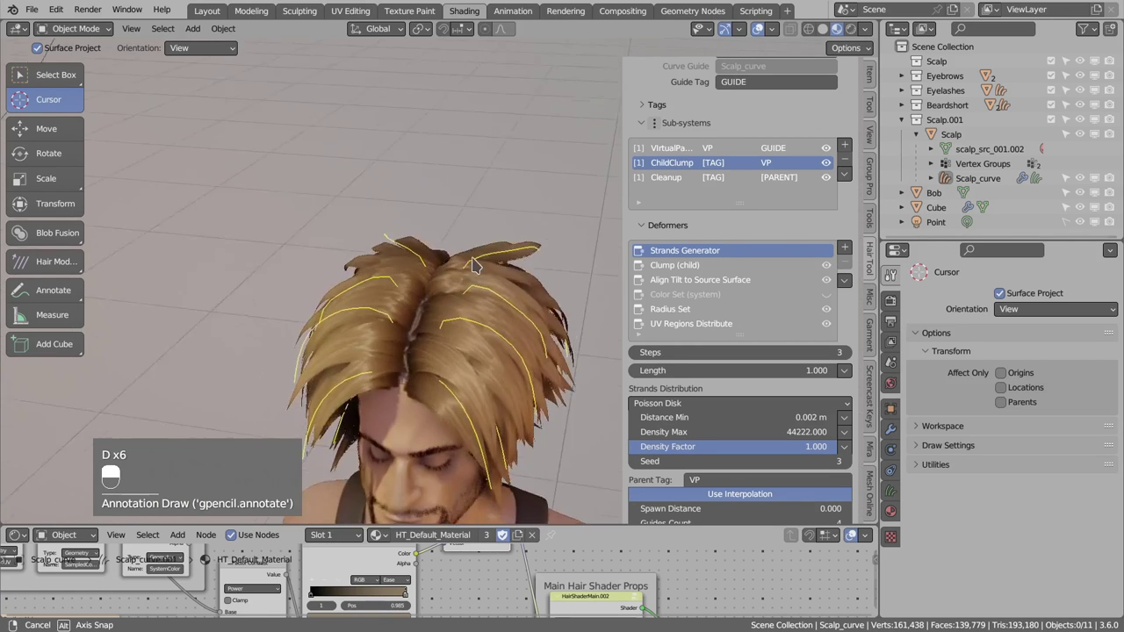
- Orbit around the head and unhide all objects to inspect the denser hair cards
{"action": "left_click_drag", "start_coordinate": [480, 313], "coordinate": [489, 324]}
{"action": "left_click_drag", "start_coordinate": [480, 313], "coordinate": [495, 323]}
{"action": "key", "text": "shift+h"}
{"action": "key", "text": "alt+h"}
{"action": "right_click", "coordinate": [480, 314]}
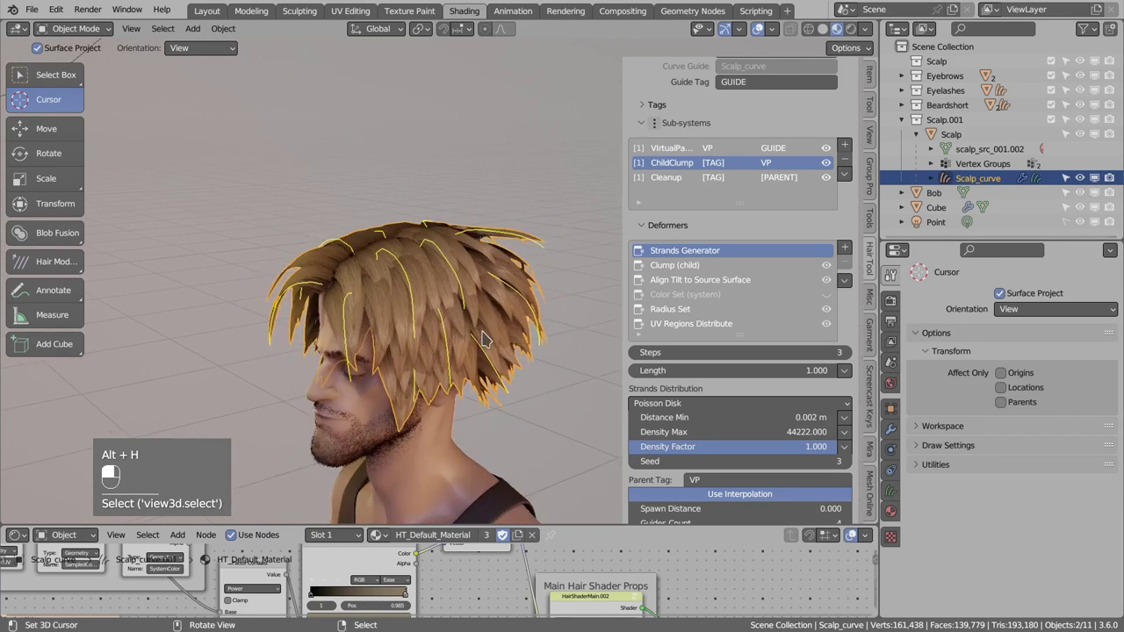
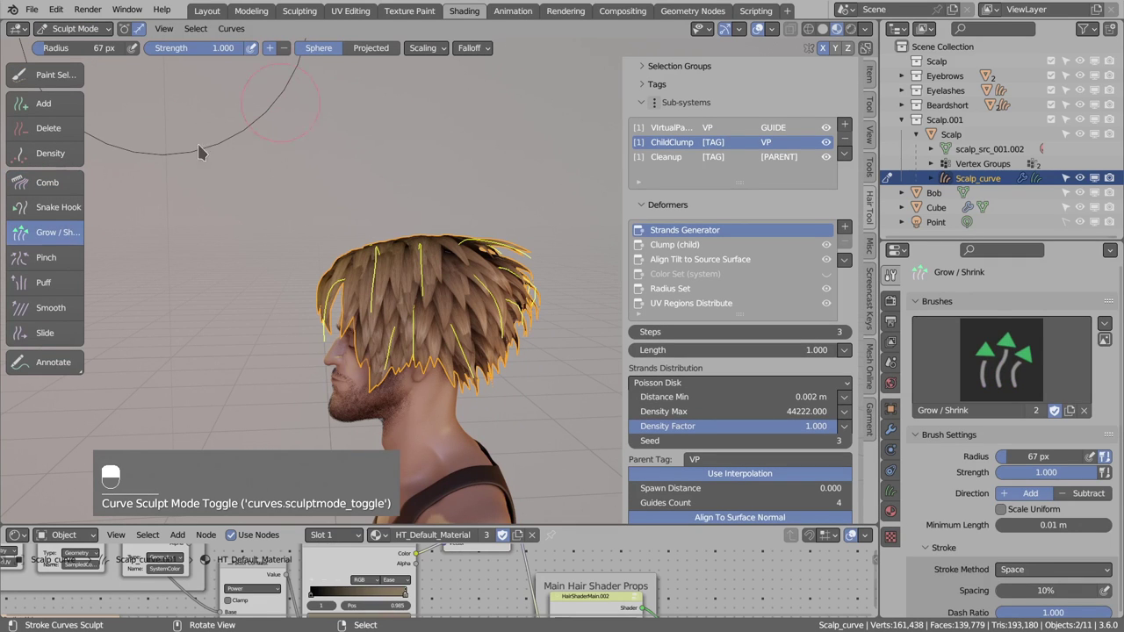
- Grow/shrink the length of guide strands with an enlarged brush
{"action": "left_click_drag", "start_coordinate": [395, 55], "coordinate": [488, 393]}
{"action": "key", "text": "f"}
{"action": "left_click_drag", "start_coordinate": [494, 391], "coordinate": [369, 392]}
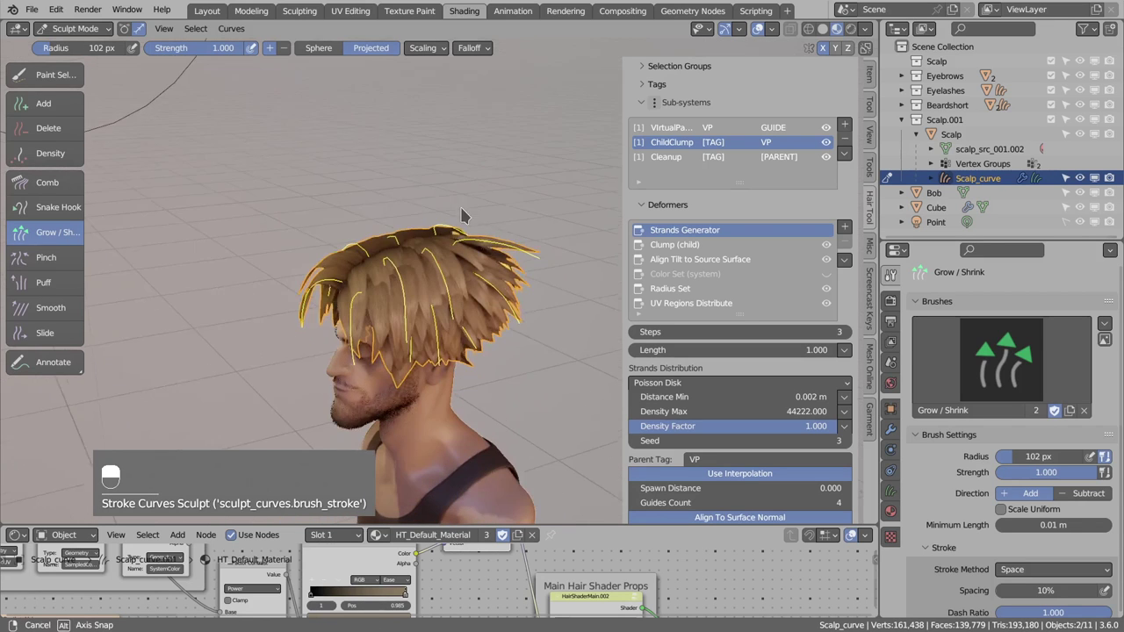
- Switch back to the Comb brush for further shaping
{"action": "left_click", "coordinate": [67, 178]}
{"action": "middle_click", "coordinate": [67, 178]}
{"action": "right_click", "coordinate": [67, 178]}
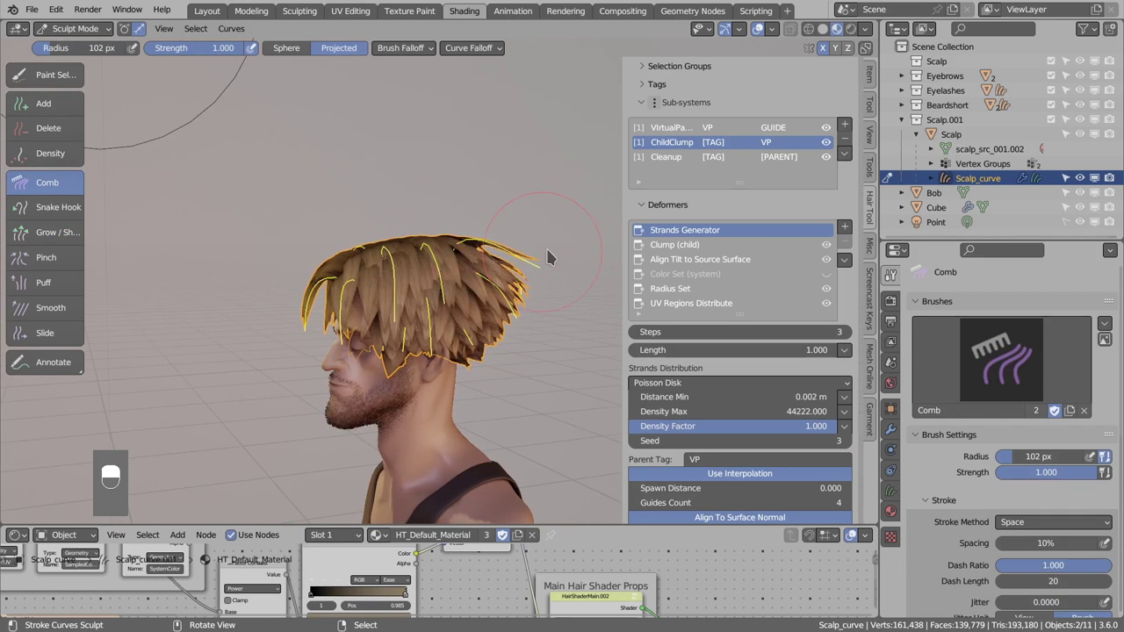
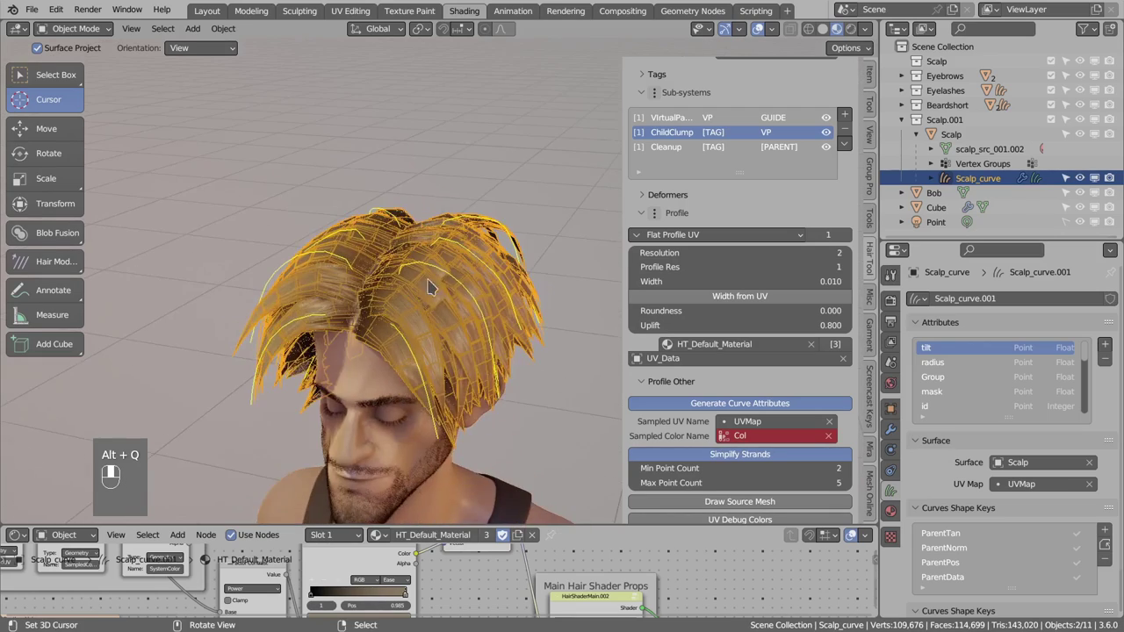
- Deselect everything, select Scalp_curve and orbit to view the hair cards
{"action": "key", "text": "alt+a"}
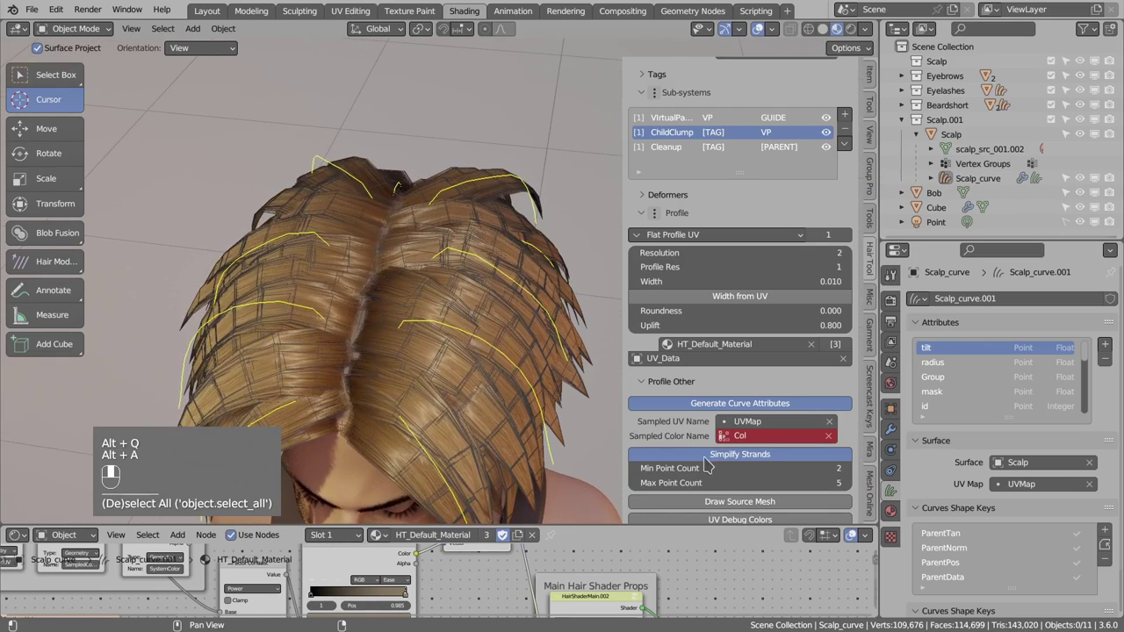
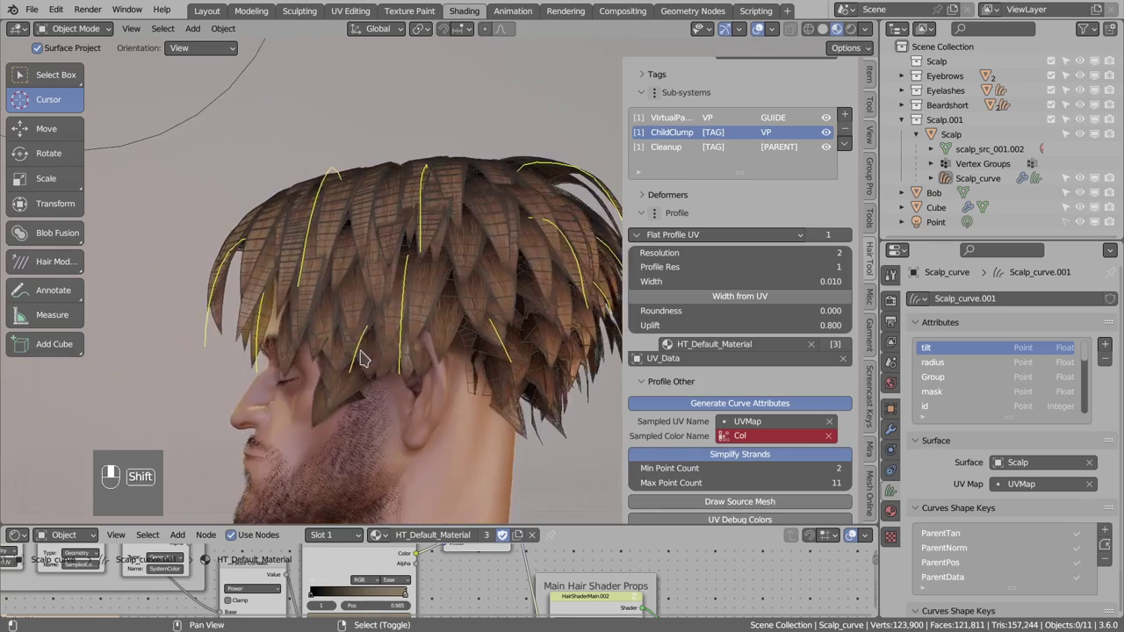
{"action": "left_click", "coordinate": [442, 377]}
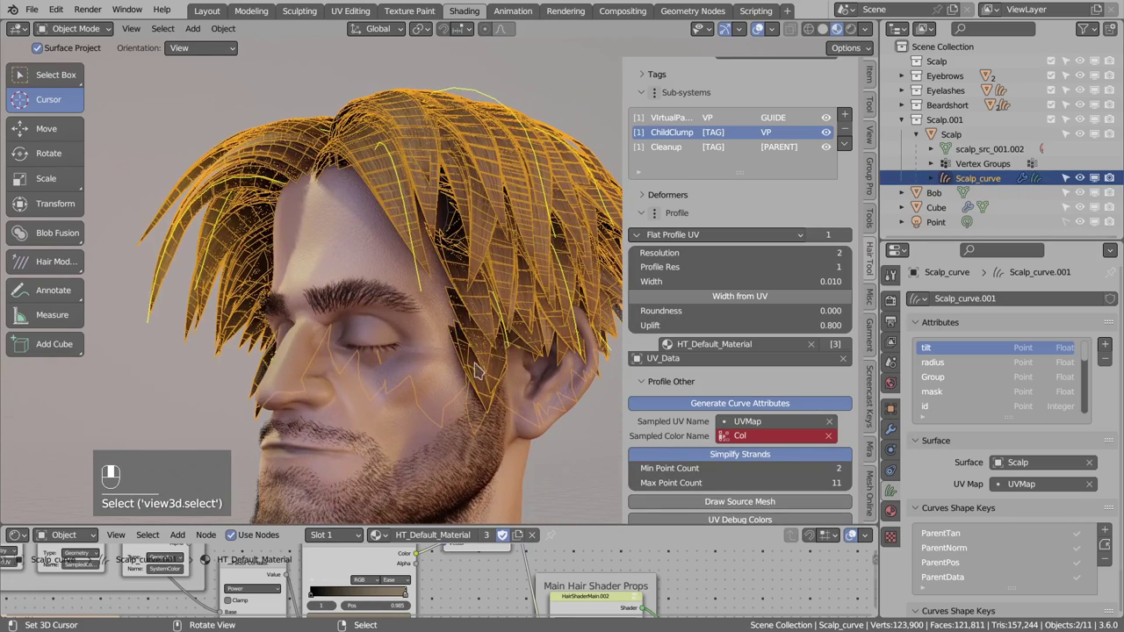
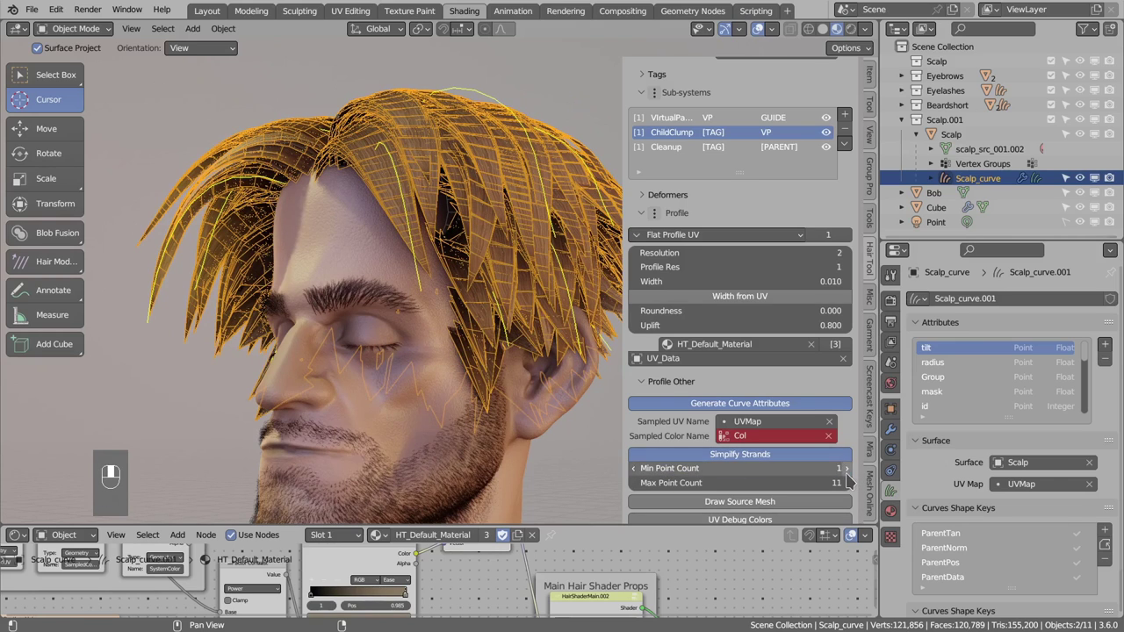
{"action": "left_click_drag", "start_coordinate": [486, 360], "coordinate": [470, 319]}
{"action": "left_click_drag", "start_coordinate": [487, 360], "coordinate": [479, 321]}
{"action": "key", "text": "alt+a"}
{"action": "right_click", "coordinate": [468, 288]}
{"action": "key", "text": "alt+q"}
- Hide and unhide scene objects, then reselect the scalp hair curve to reach its VirtualParent deformers
{"action": "key", "text": "shift+h"}
{"action": "right_click", "coordinate": [519, 339]}
{"action": "key", "text": "alt+h"}
{"action": "key", "text": "alt+a"}
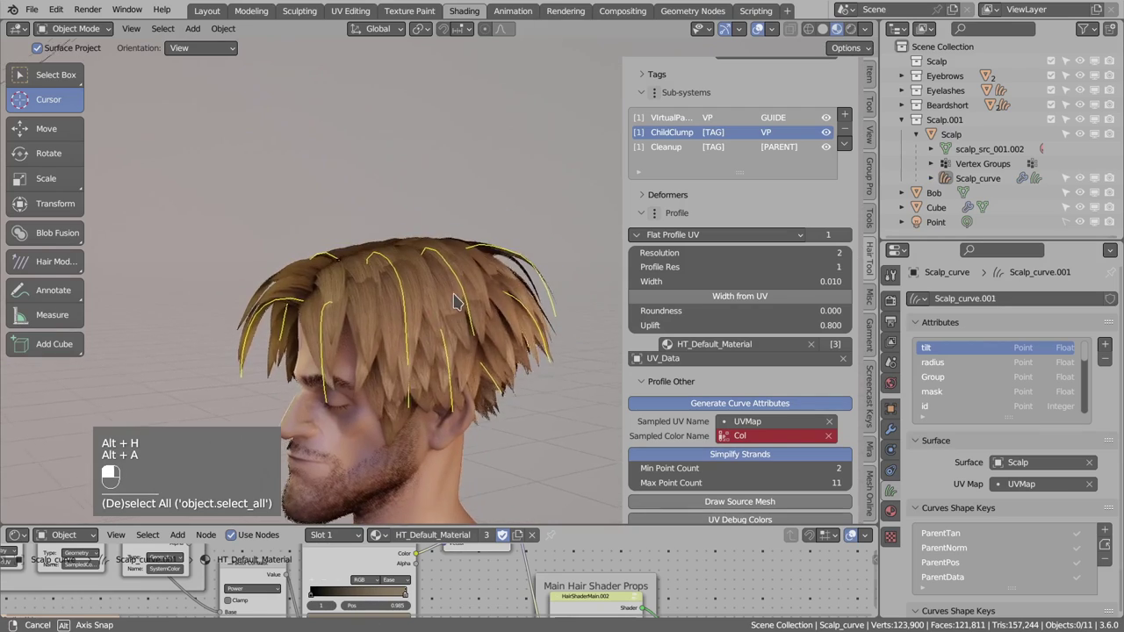
{"action": "left_click_drag", "start_coordinate": [471, 286], "coordinate": [458, 294]}
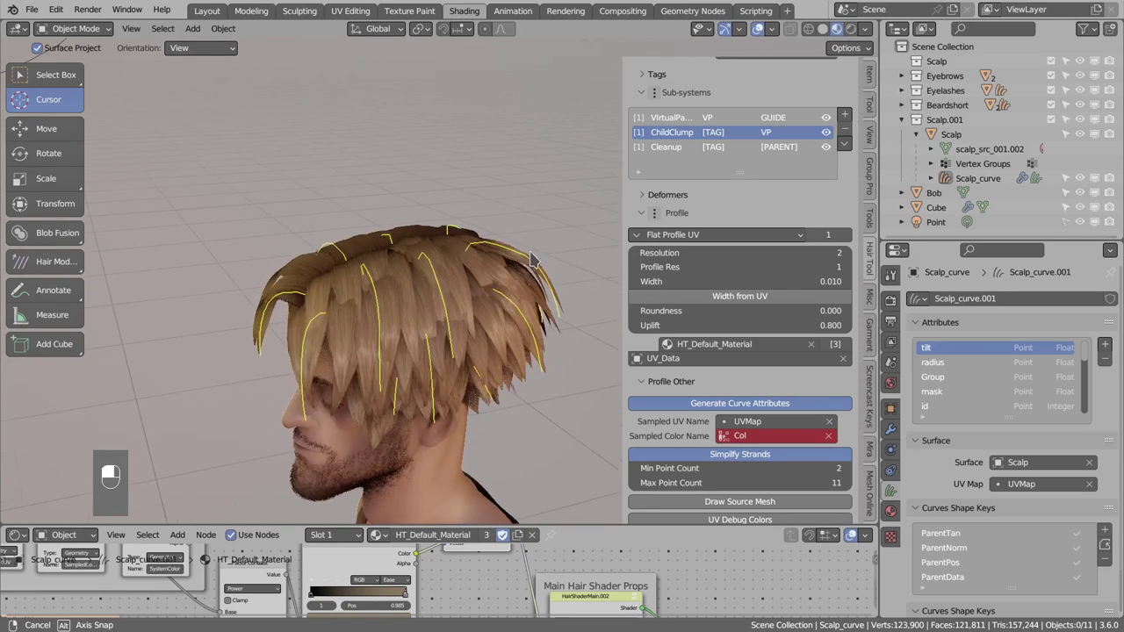
{"action": "left_click", "coordinate": [488, 301]}
{"action": "right_click", "coordinate": [487, 302]}
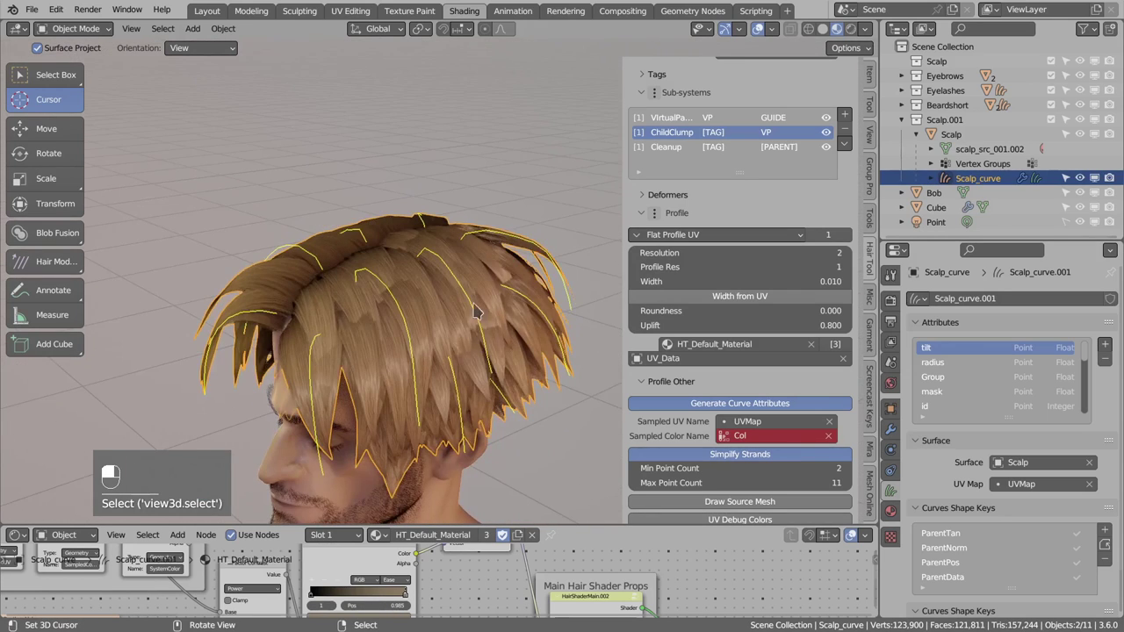
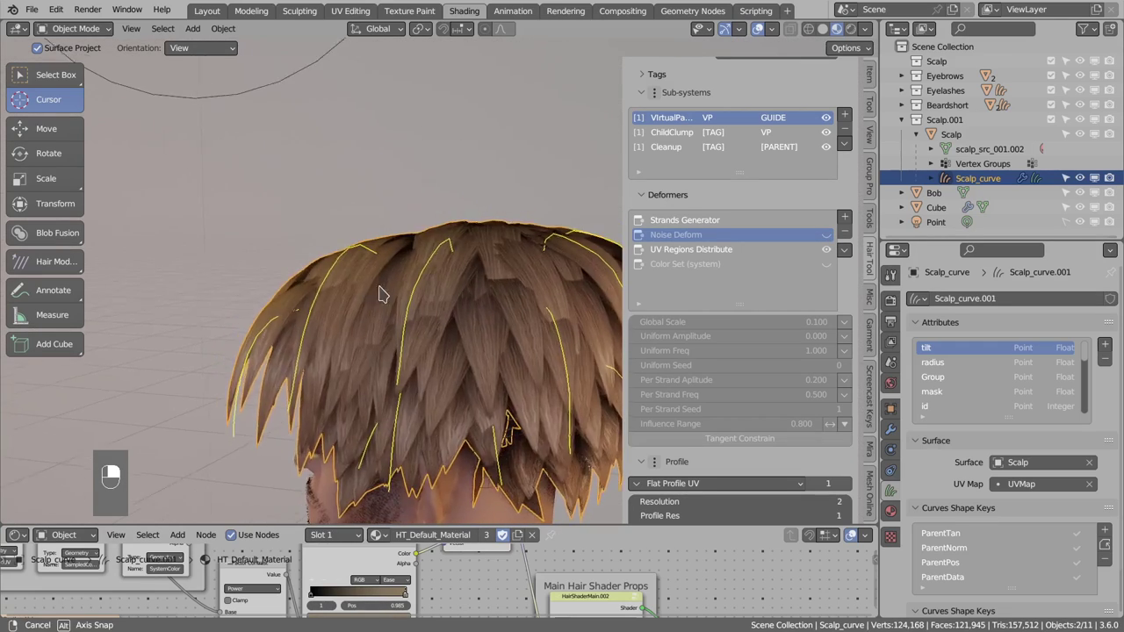
- Put Scalp_curve into sculpt mode with the Comb brush active
{"action": "left_click_drag", "start_coordinate": [421, 320], "coordinate": [401, 245]}
{"action": "left_click_drag", "start_coordinate": [85, 35], "coordinate": [444, 289]}
{"action": "key", "text": "f"}
{"action": "key", "text": "f"}
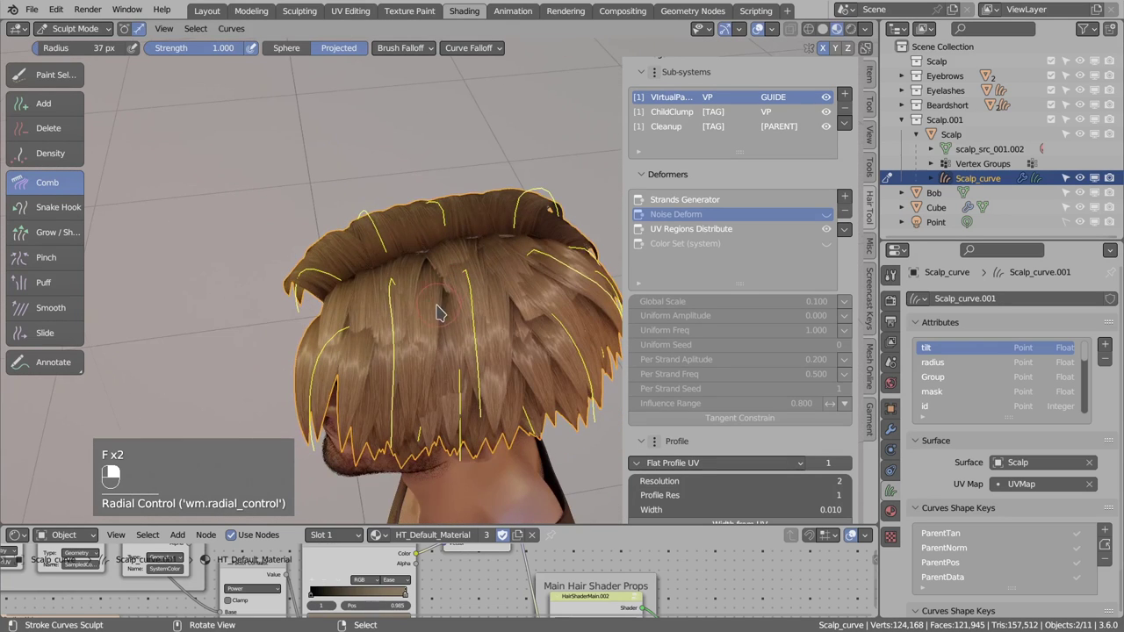
- Comb the guide strands into shape, add new guides, and enlarge the comb brush
{"action": "left_click_drag", "start_coordinate": [63, 258], "coordinate": [412, 299]}
{"action": "left_click_drag", "start_coordinate": [61, 288], "coordinate": [412, 300]}
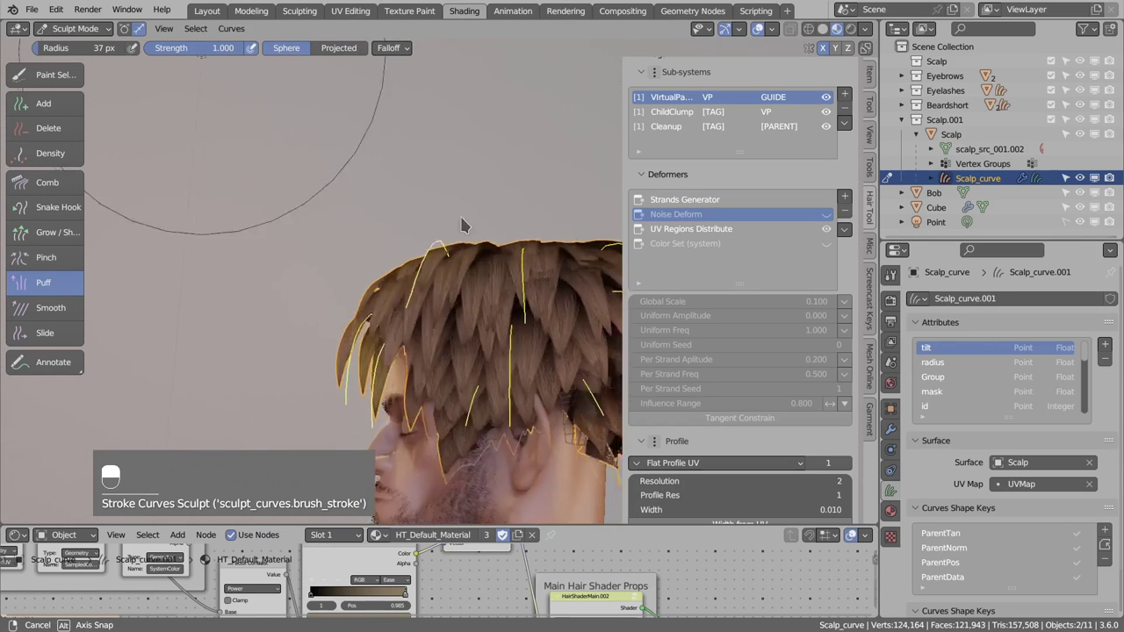
{"action": "left_click_drag", "start_coordinate": [438, 284], "coordinate": [404, 327]}
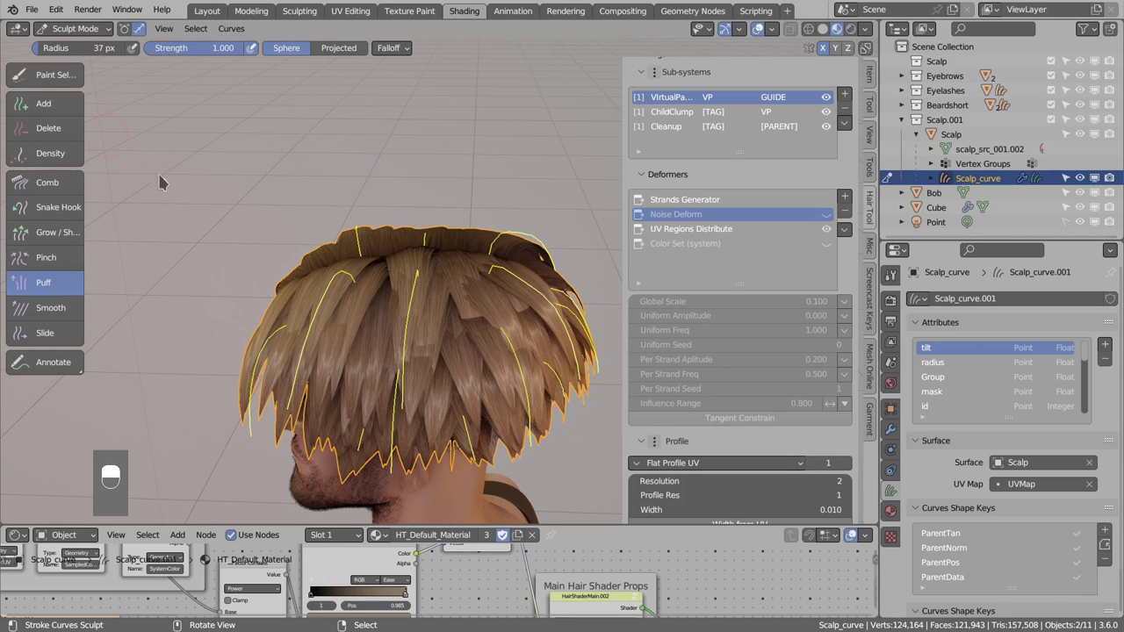
{"action": "key", "text": "alt+a"}
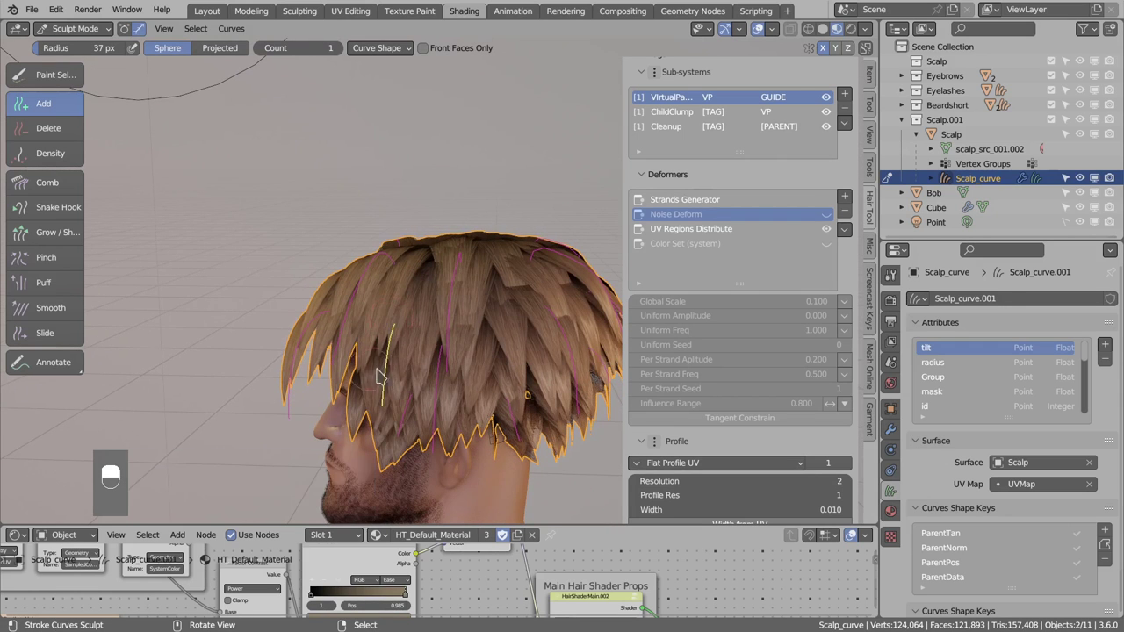
{"action": "key", "text": "f"}
{"action": "left_click_drag", "start_coordinate": [377, 311], "coordinate": [51, 184]}
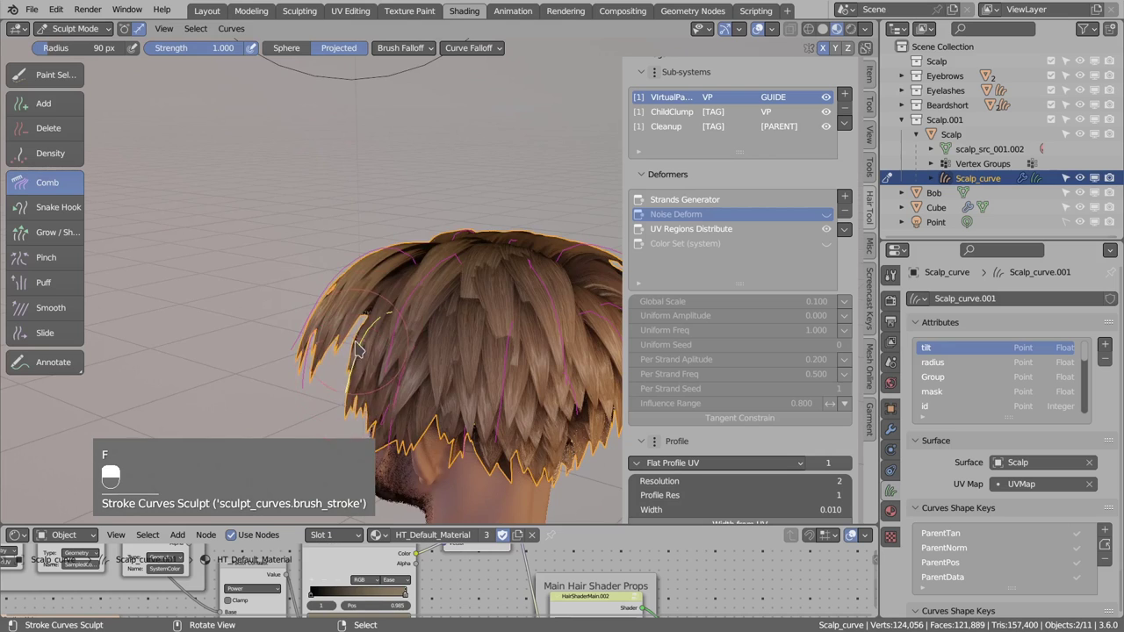
{"action": "key", "text": "f"}
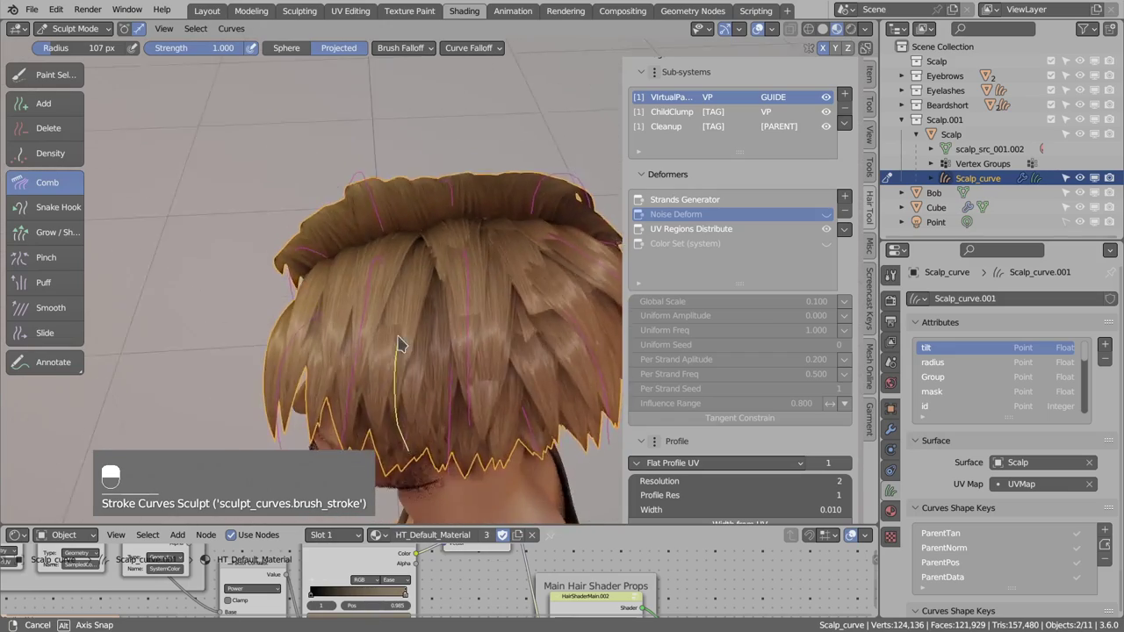
- Comb more guide strands and add further guides on the side of the head
{"action": "left_click", "coordinate": [477, 195]}
{"action": "middle_click", "coordinate": [478, 194]}
{"action": "right_click", "coordinate": [478, 195]}
{"action": "left_click", "coordinate": [468, 212]}
{"action": "middle_click", "coordinate": [468, 212]}
{"action": "right_click", "coordinate": [468, 212]}
{"action": "left_click_drag", "start_coordinate": [454, 270], "coordinate": [340, 283]}
{"action": "key", "text": "alt+a"}
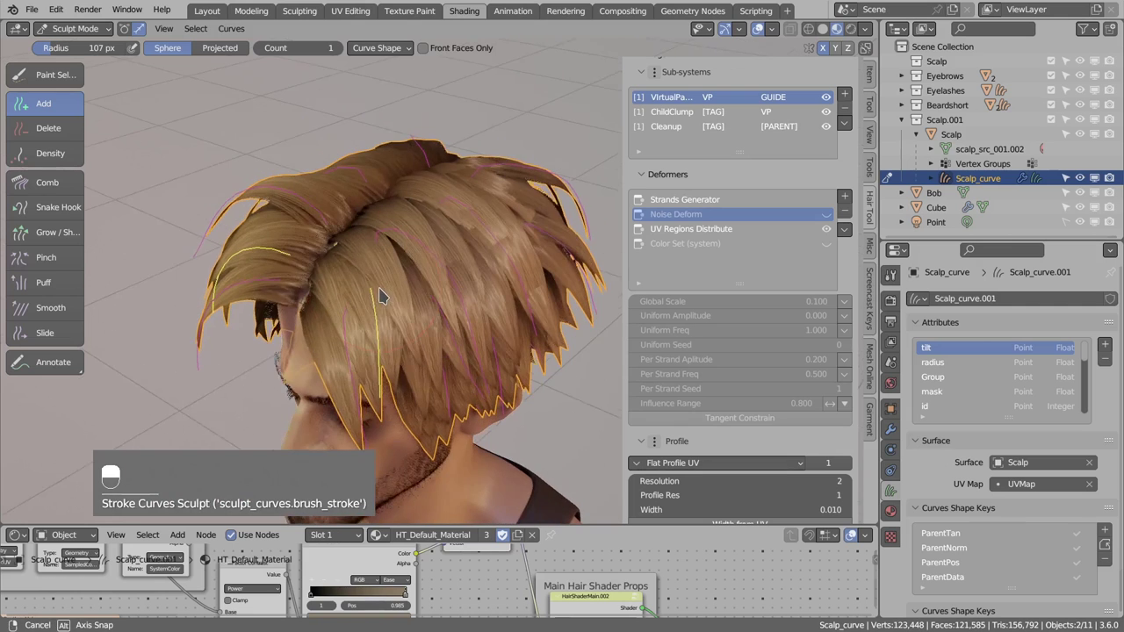
{"action": "key", "text": "f"}
- Comb the guides across the top of the head and add guides there
{"action": "left_click", "coordinate": [348, 299]}
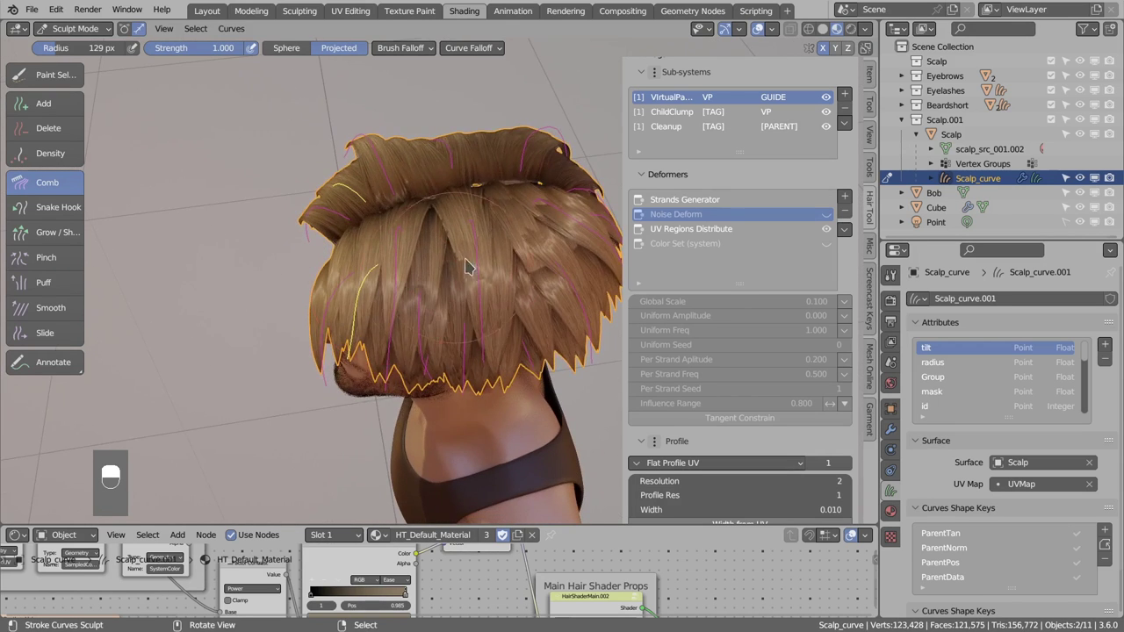
{"action": "left_click_drag", "start_coordinate": [475, 270], "coordinate": [432, 251]}
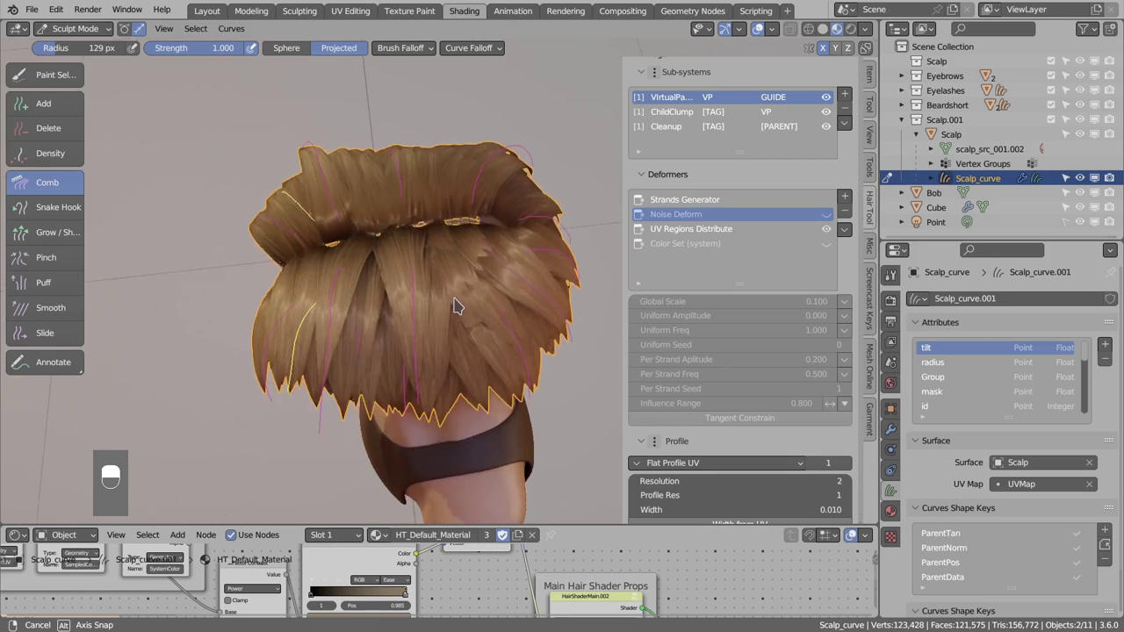
{"action": "left_click_drag", "start_coordinate": [362, 260], "coordinate": [371, 275]}
{"action": "left_click", "coordinate": [398, 308]}
{"action": "middle_click", "coordinate": [398, 309]}
{"action": "right_click", "coordinate": [398, 308]}
{"action": "key", "text": "alt+a"}
- Inspect the hair from several angles and return Scalp_curve to Object Mode with Noise Deform enabled
{"action": "left_click_drag", "start_coordinate": [447, 287], "coordinate": [353, 265]}
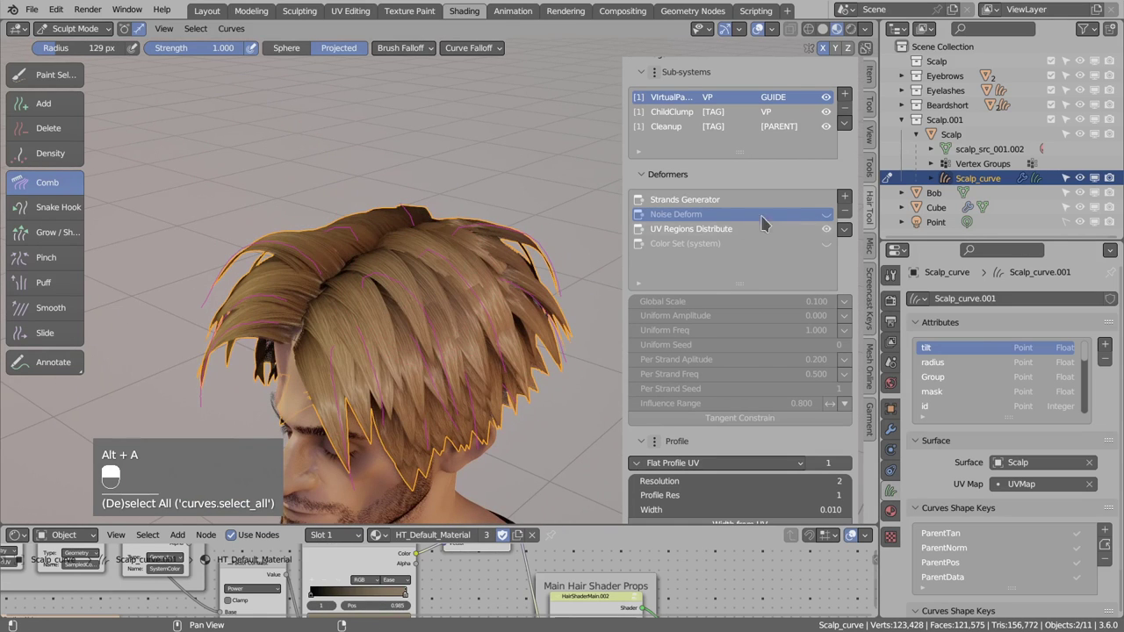
{"action": "left_click_drag", "start_coordinate": [483, 275], "coordinate": [518, 291]}
{"action": "left_click_drag", "start_coordinate": [517, 291], "coordinate": [477, 254]}
{"action": "left_click_drag", "start_coordinate": [477, 253], "coordinate": [485, 281]}
{"action": "left_click_drag", "start_coordinate": [486, 281], "coordinate": [97, 43]}
{"action": "left_click_drag", "start_coordinate": [424, 226], "coordinate": [403, 199]}
{"action": "key", "text": "alt+q"}
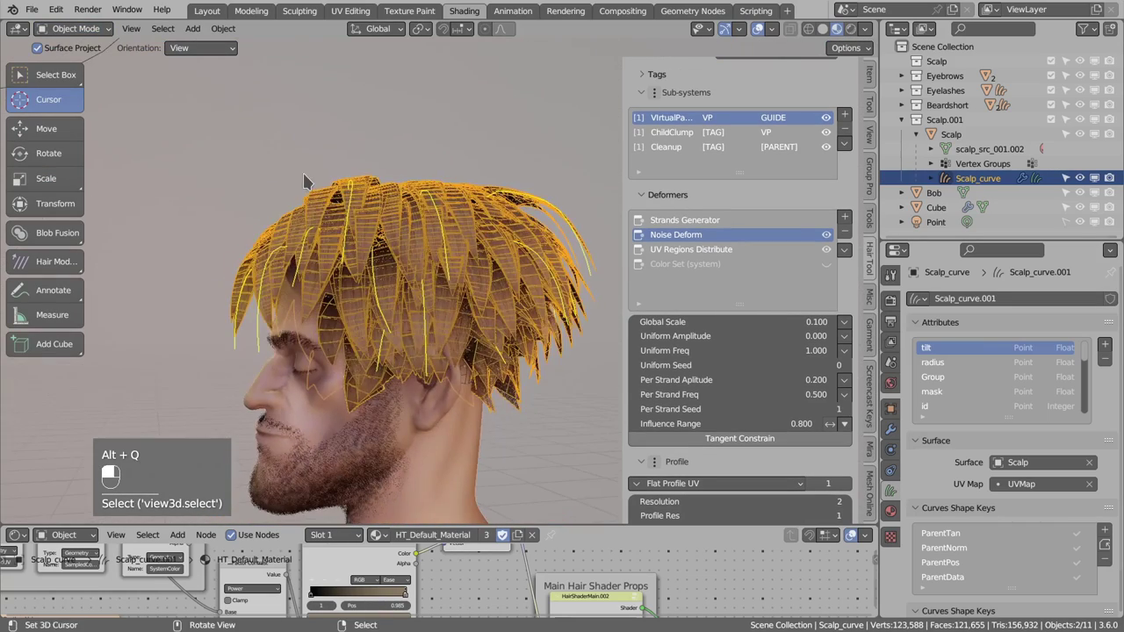
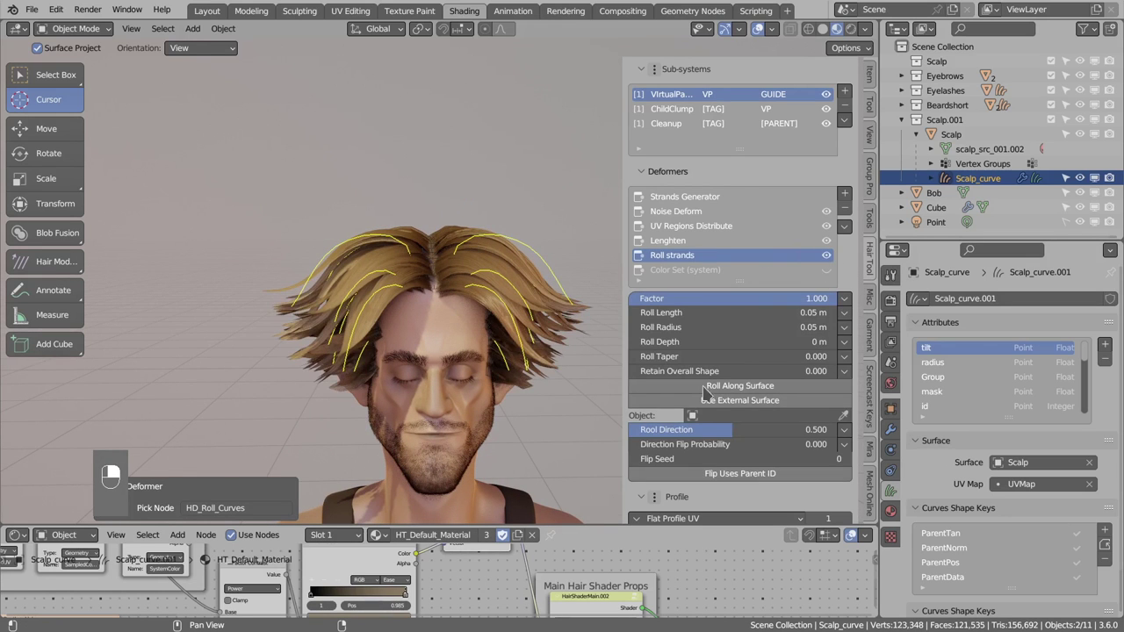
- Set Roll strands Direction Flip Probability to 1.0 and show the Cleanup sub-system's Filter/Delete Tag deformers
{"action": "left_click_drag", "start_coordinate": [718, 453], "coordinate": [442, 321]}
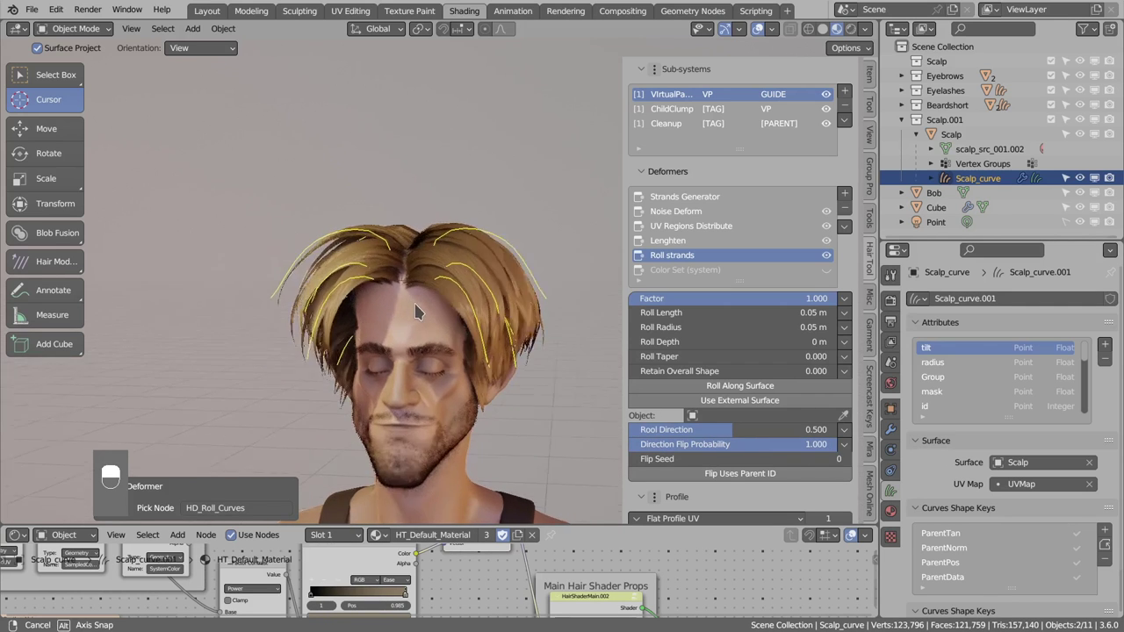
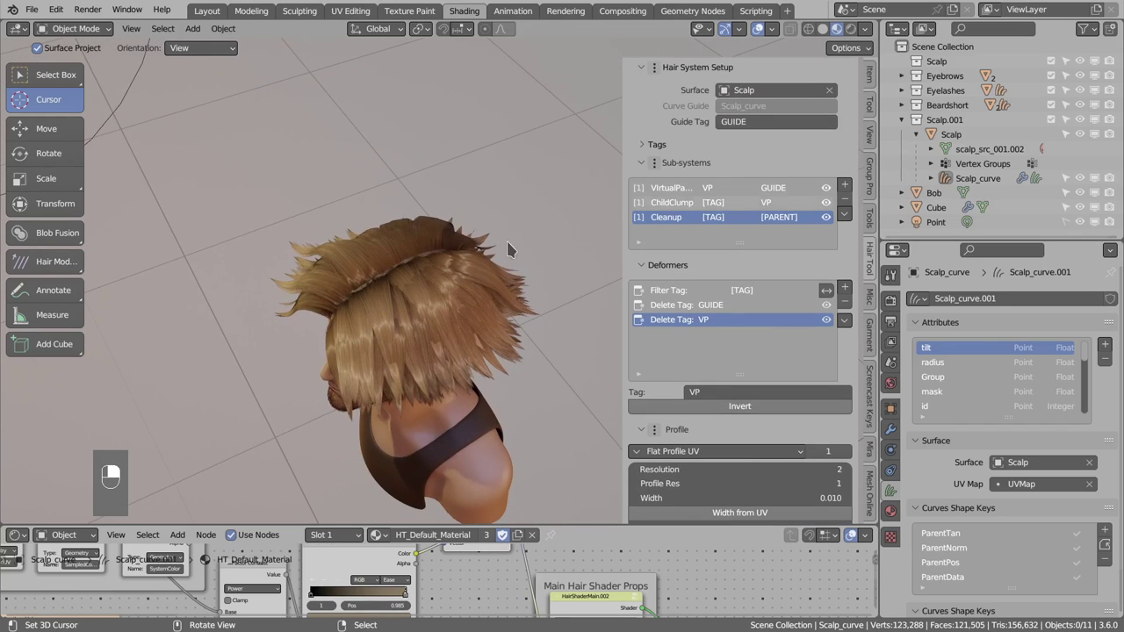
{"action": "right_click", "coordinate": [268, 230]}
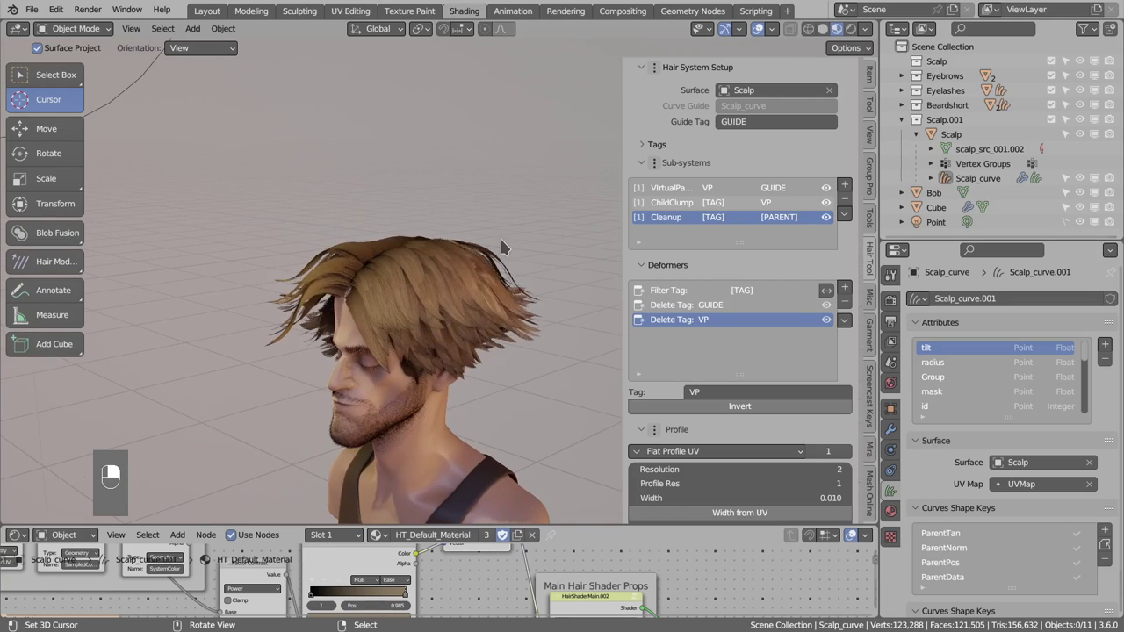